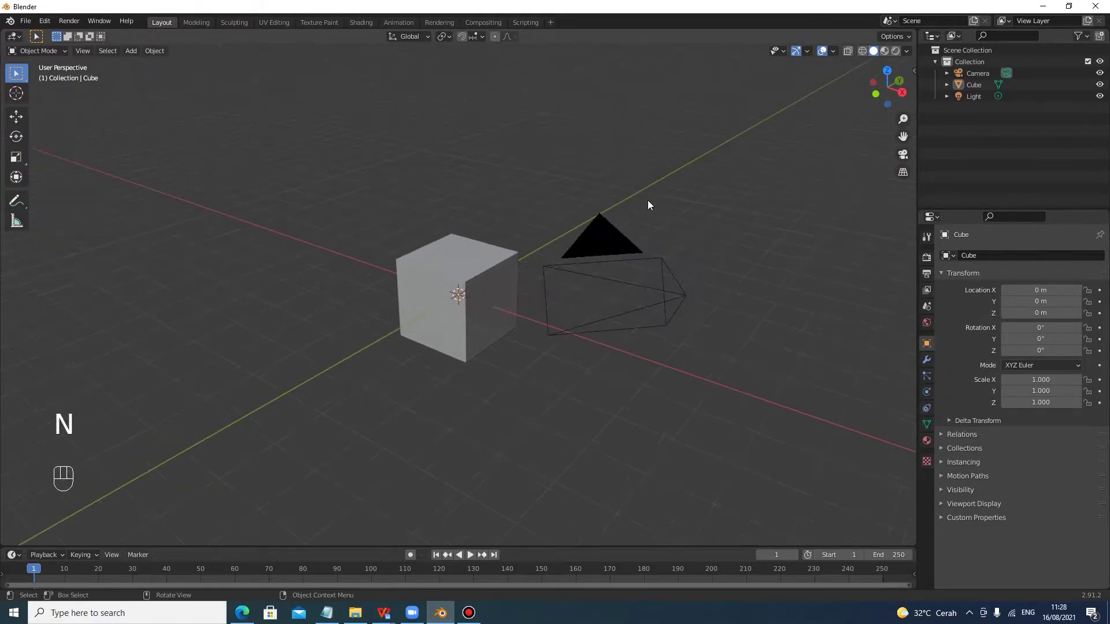
Hide the camera from the viewport and delete the default light
drag(653, 201, 698, 204)
middle_click(697, 204)
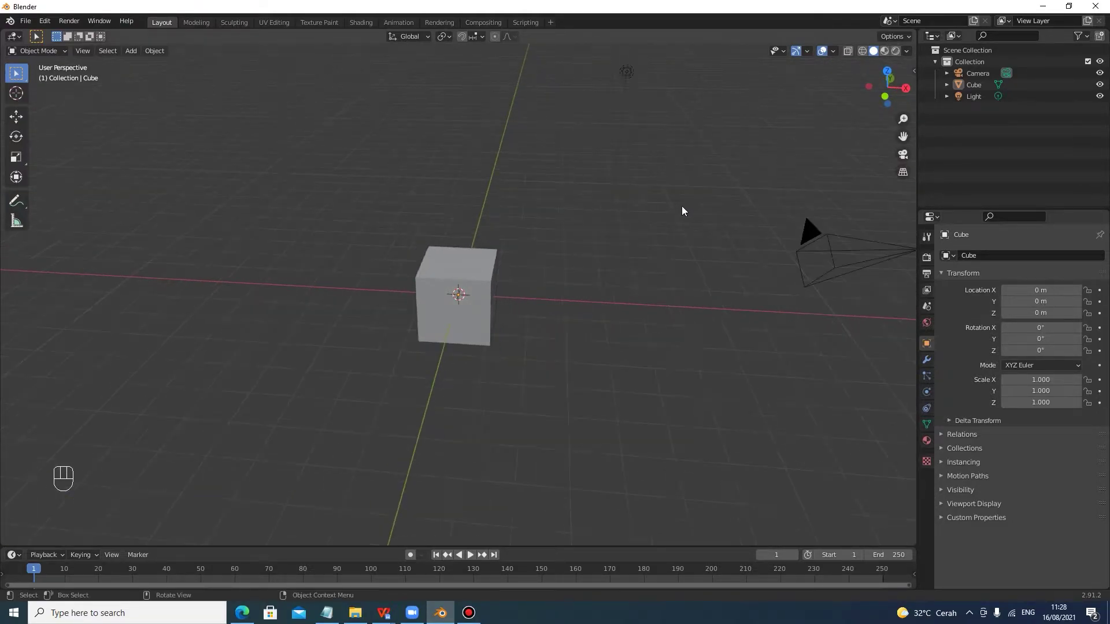
middle_click(685, 210)
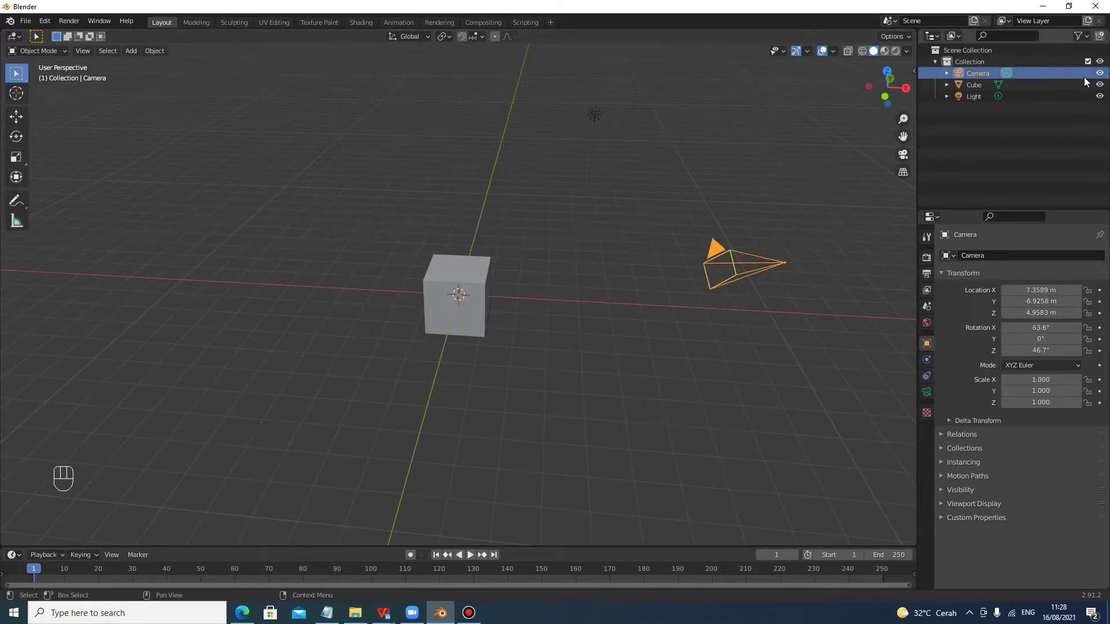
click(1101, 79)
click(599, 121)
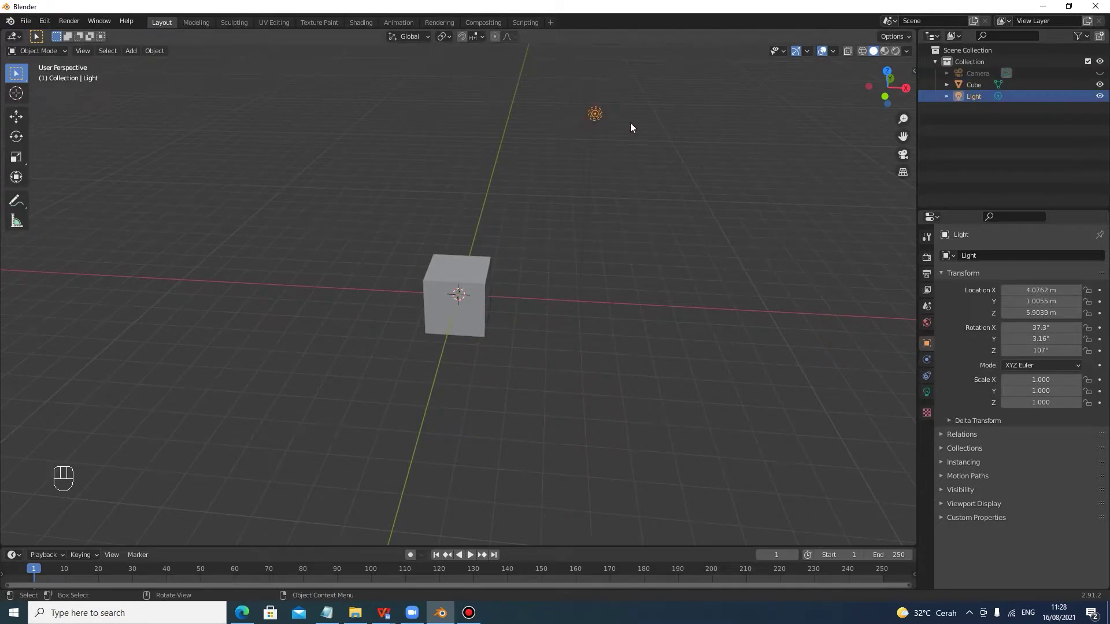
key(x)
Add a new point light at the 3D cursor beside the cube
click(599, 214)
drag(581, 217, 582, 219)
key(shift+a)
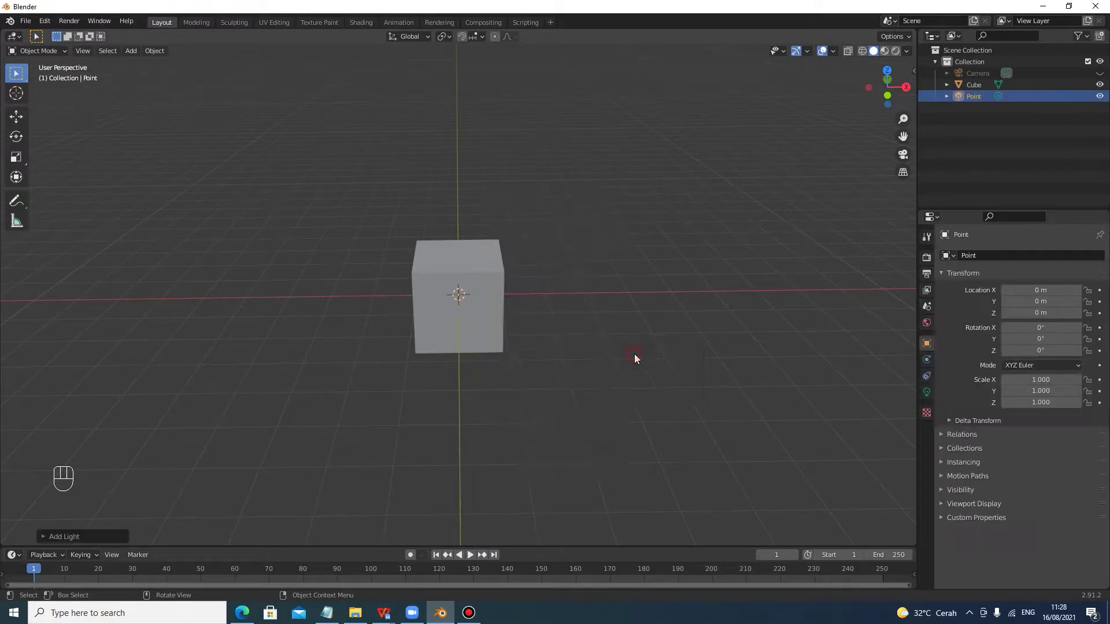
Move the point light straight up to about 3.8 m above the cube
click(570, 240)
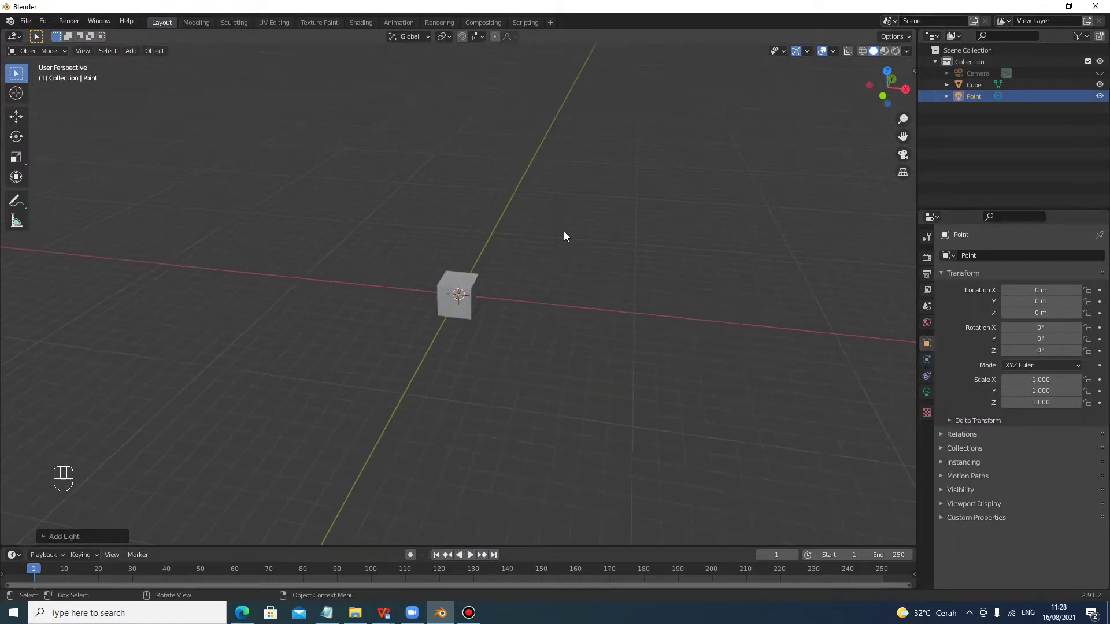
key(g)
key(z)
click(618, 144)
key(z)
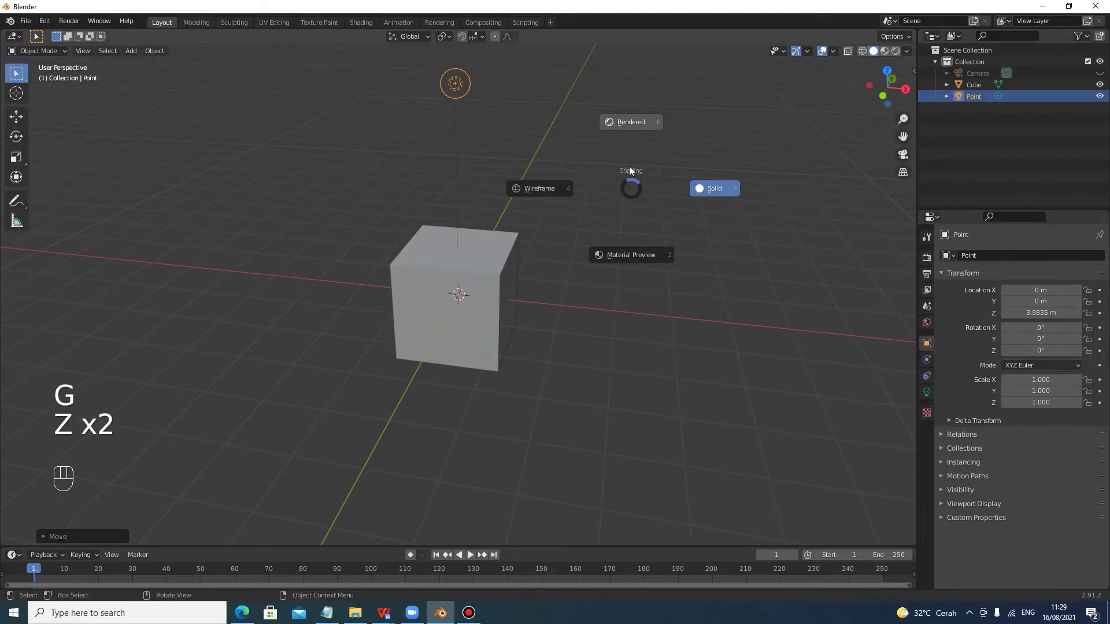
Nudge the light's height a few more times along the Z axis
key(g)
key(z)
click(591, 290)
click(490, 325)
key(g)
key(z)
click(503, 263)
drag(620, 247, 611, 251)
Finalise the light's vertical position and switch the viewport to rendered shading
key(g)
key(z)
click(612, 263)
key(g)
key(z)
click(480, 95)
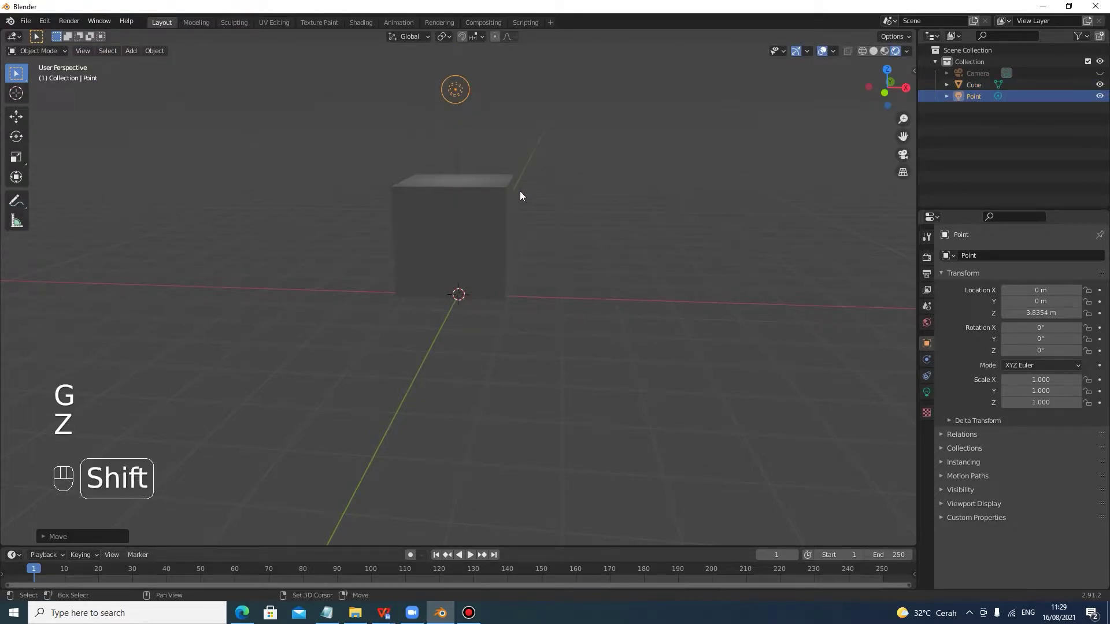
key(shift+a)
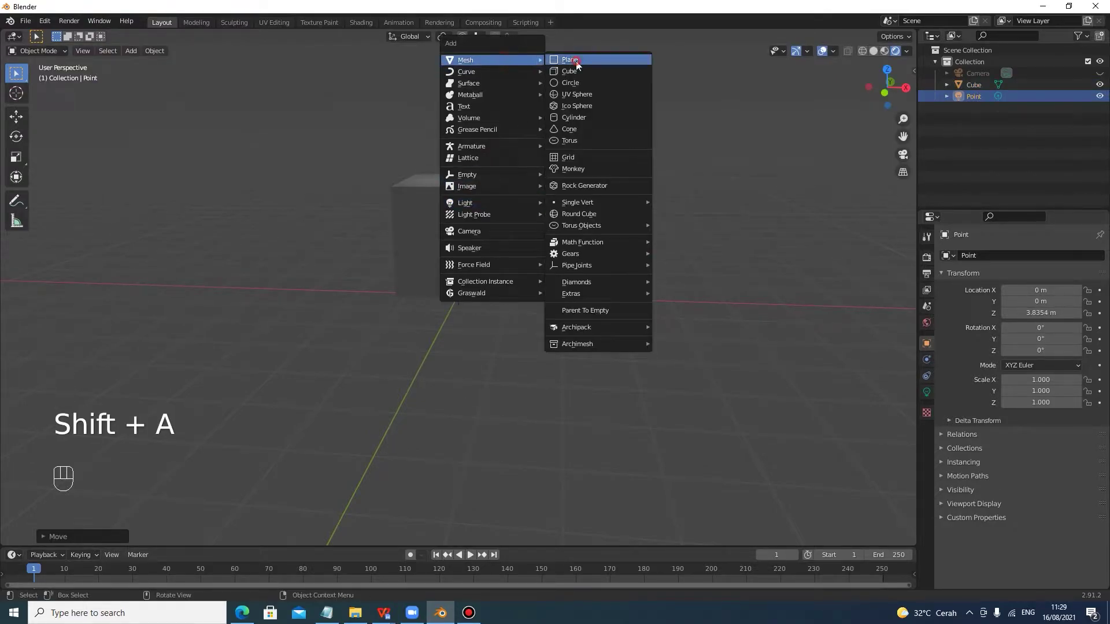
Add a ground plane and lift the cube upward to rest on it
key(s)
drag(257, 392, 236, 392)
drag(443, 289, 443, 283)
click(486, 266)
key(f)
key(g)
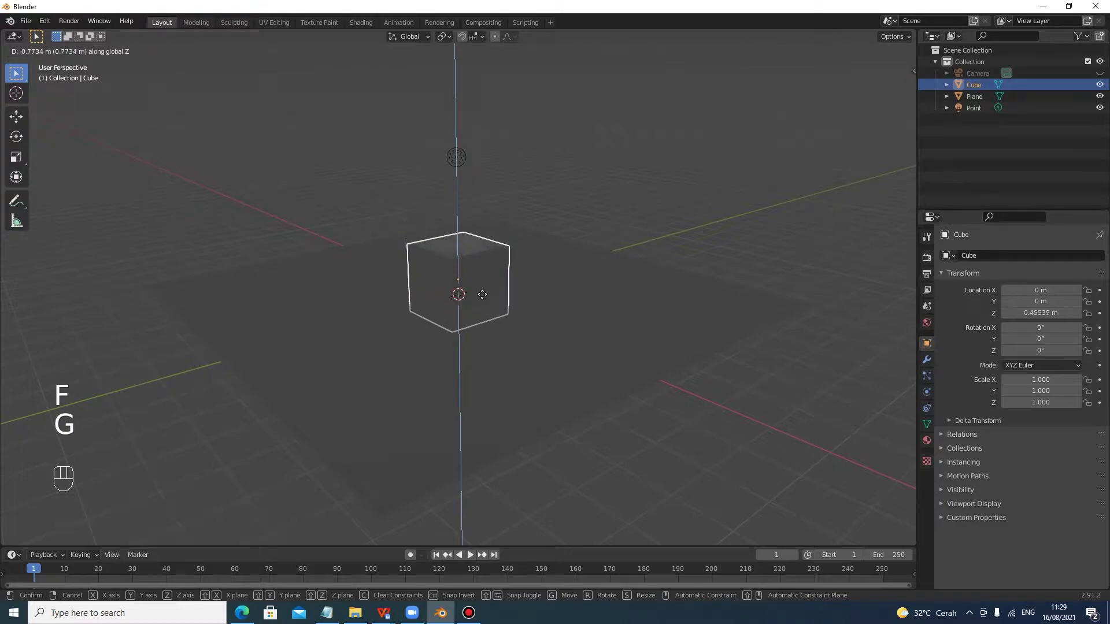
click(498, 283)
Select the cube and bring up its material settings
drag(550, 295, 576, 278)
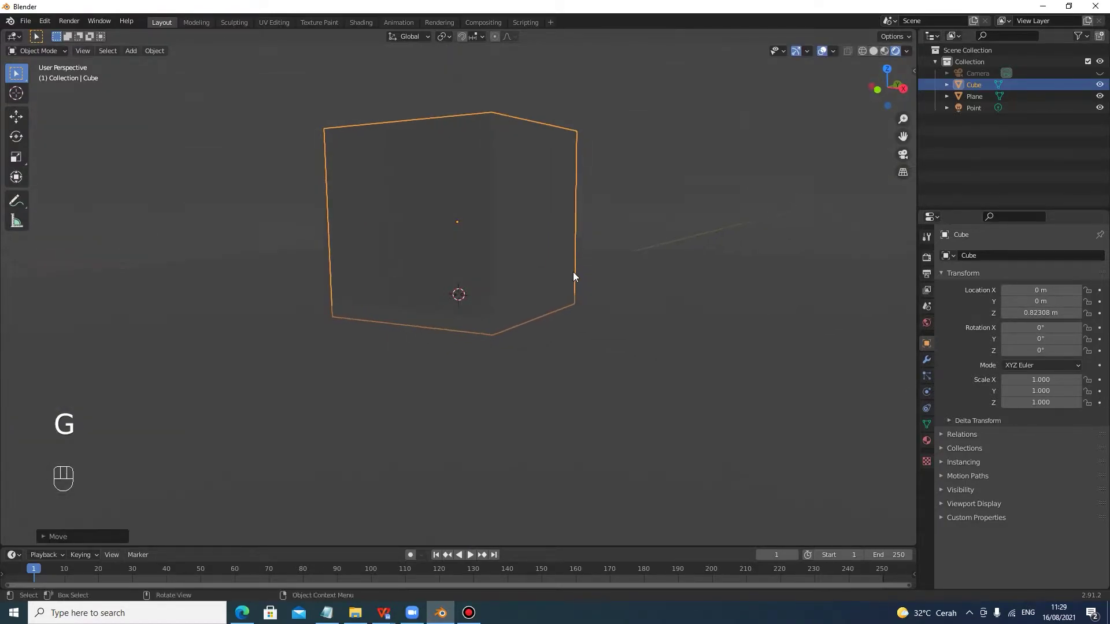
key(z)
click(587, 264)
click(593, 281)
Set the cube's base colour to blue
drag(597, 283, 633, 289)
click(934, 440)
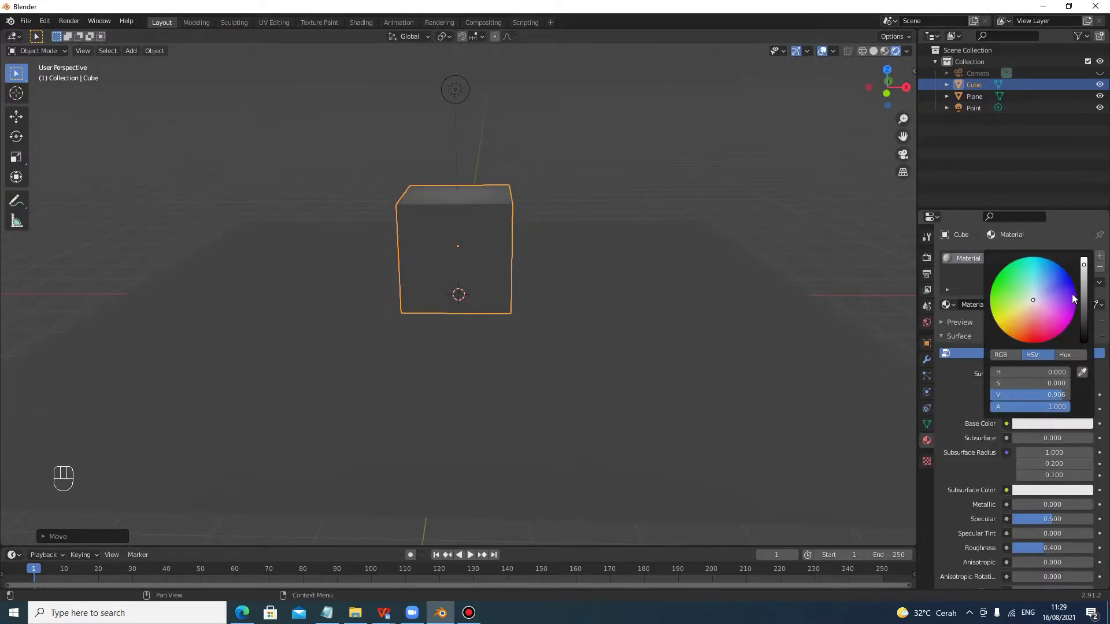
click(680, 329)
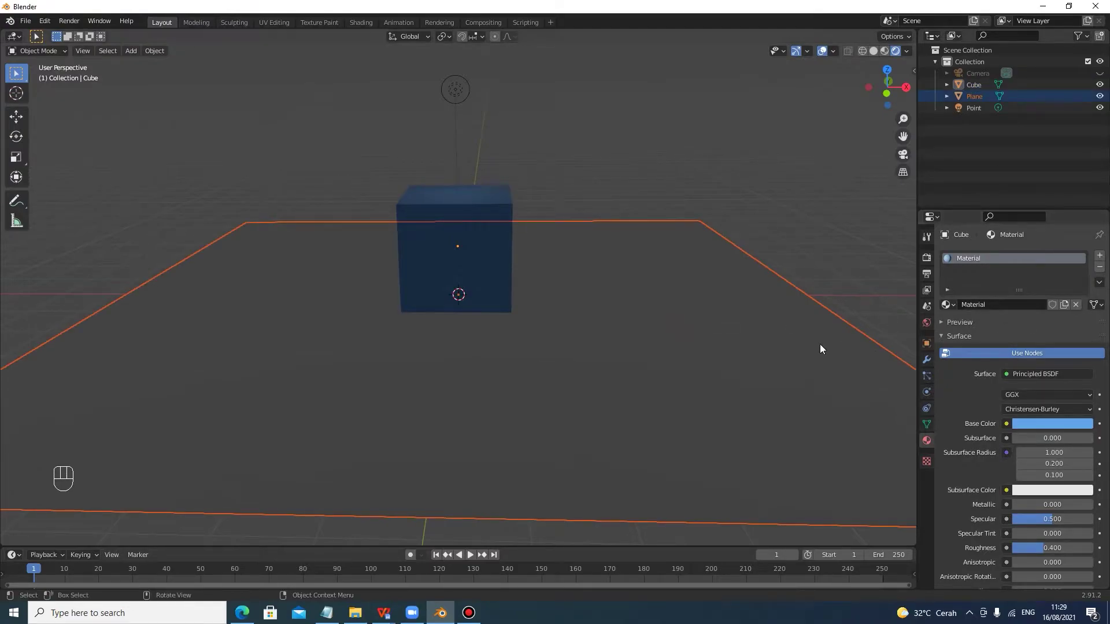
Scale the plane up into a wide floor, then select the point light
click(785, 230)
click(699, 390)
click(1048, 306)
drag(1038, 429, 1046, 355)
click(788, 226)
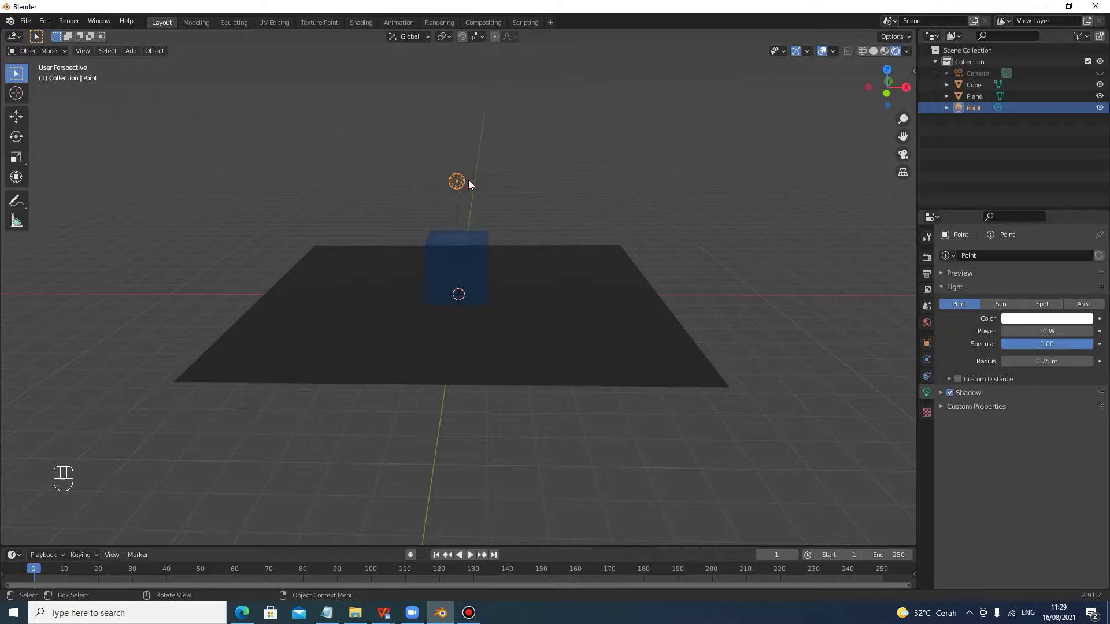
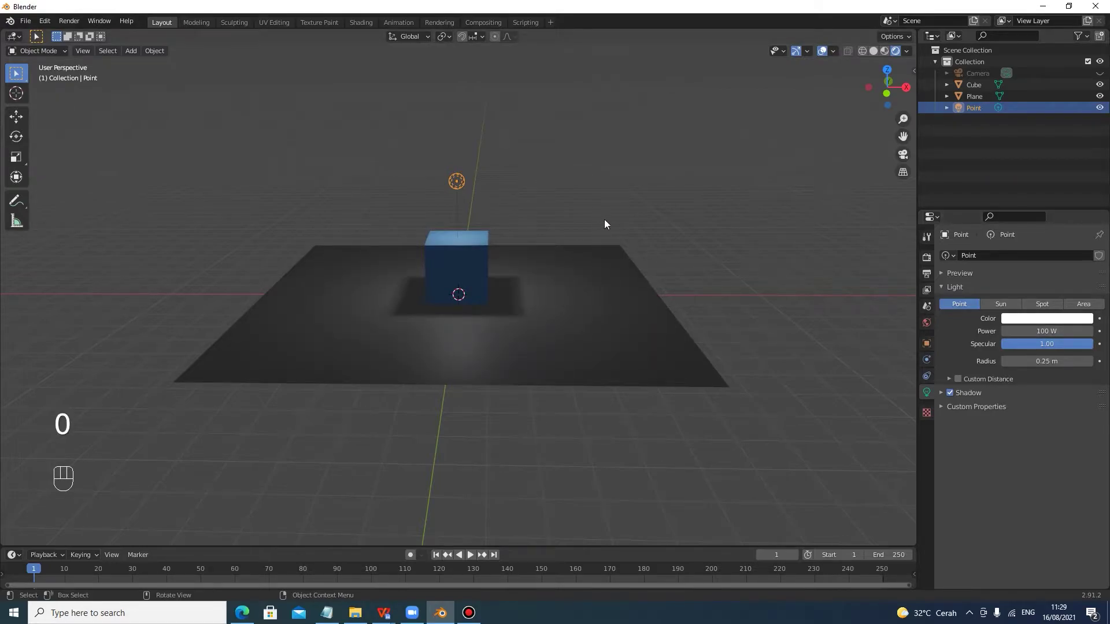
Adjust the 100 W point light's height and orbit to check the cube's shadow on the floor
drag(607, 143, 579, 159)
key(g)
key(z)
click(504, 59)
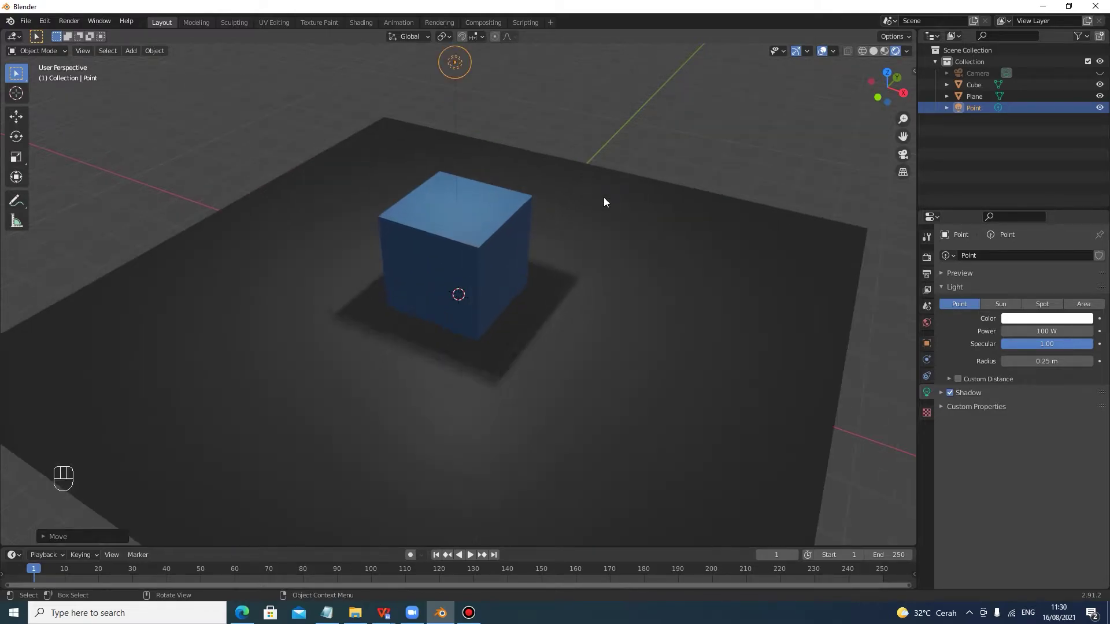
drag(524, 199, 555, 203)
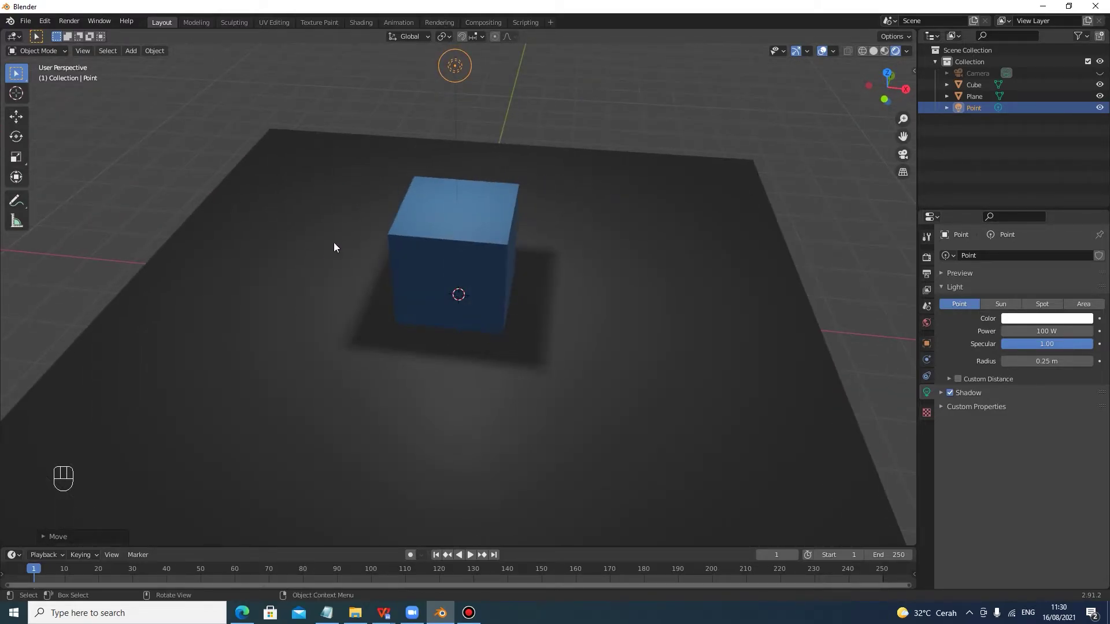
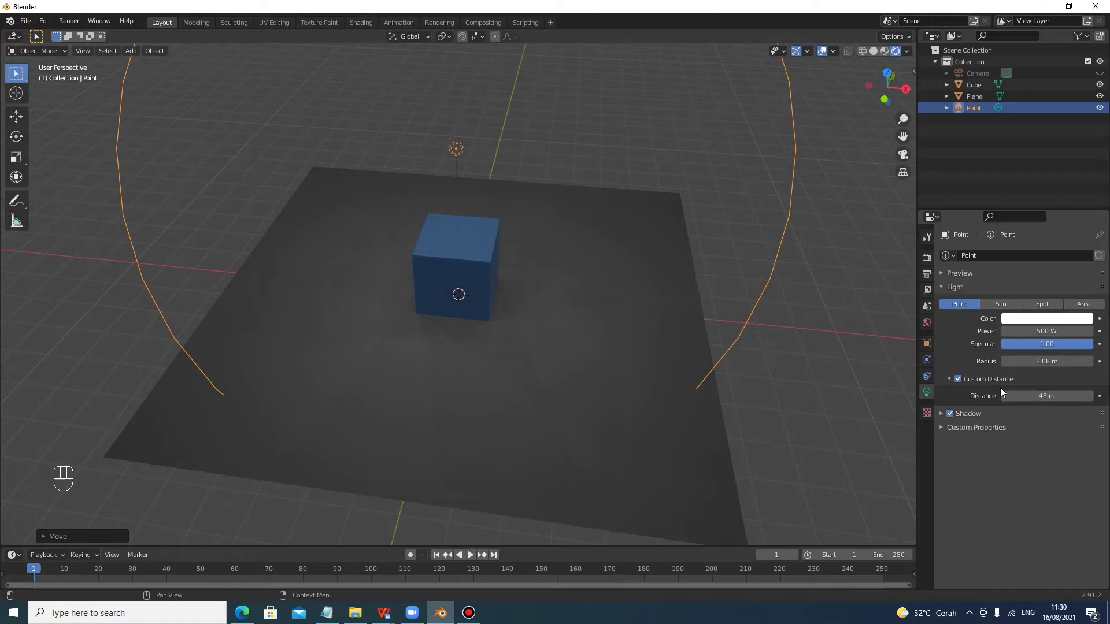
Leave custom distance off on the 500 W light and expand its shadow options
click(962, 381)
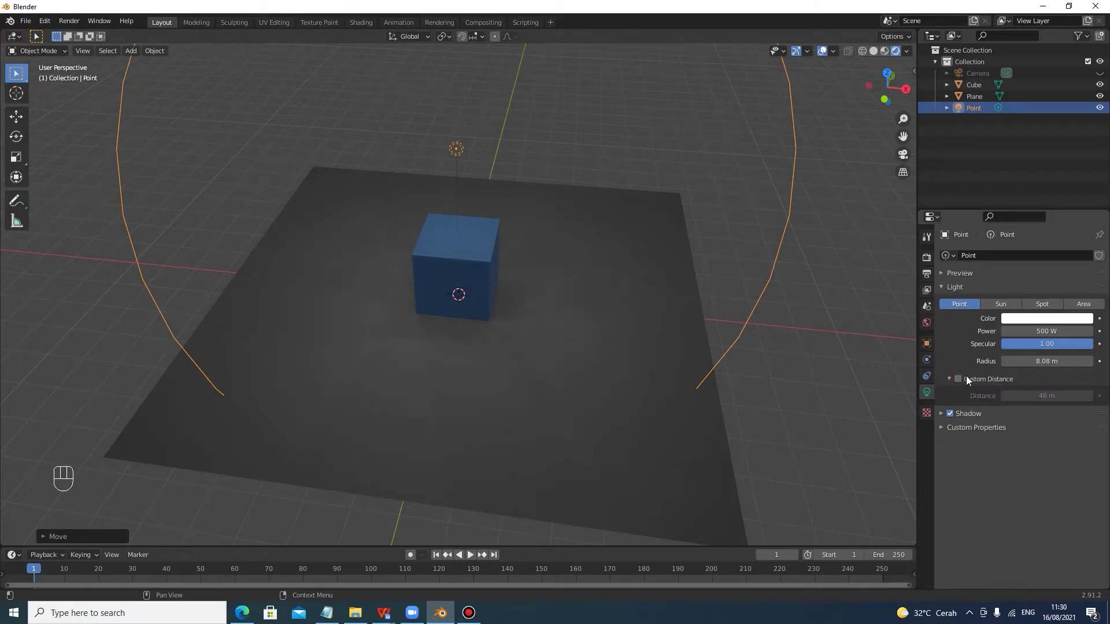
click(954, 381)
click(943, 398)
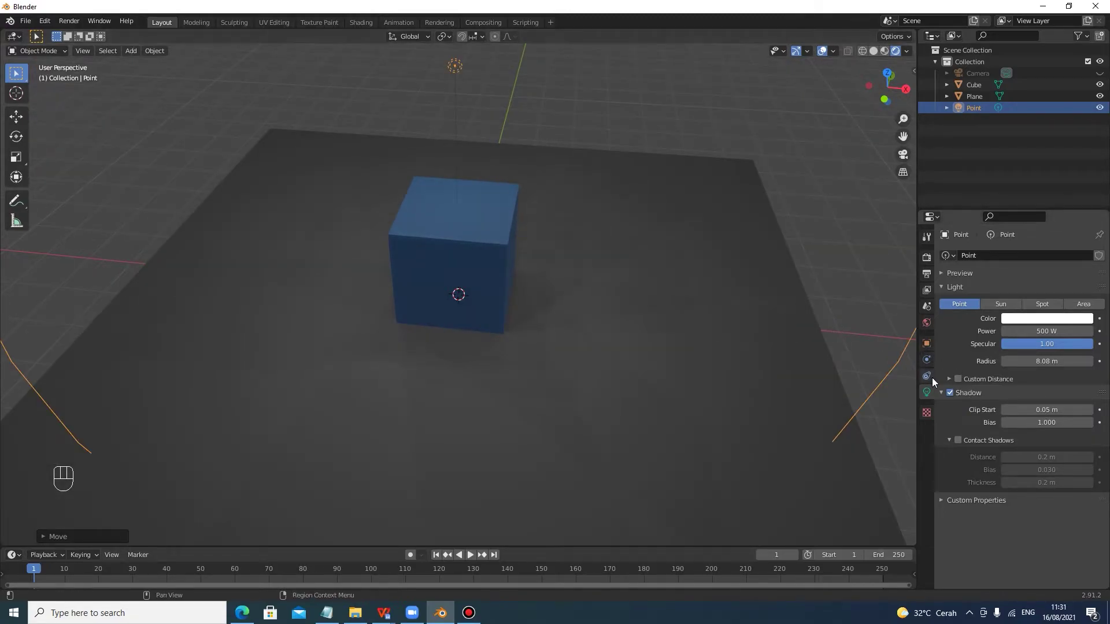
Toggle the light's shadows off and back on, then zoom toward the cube
click(955, 396)
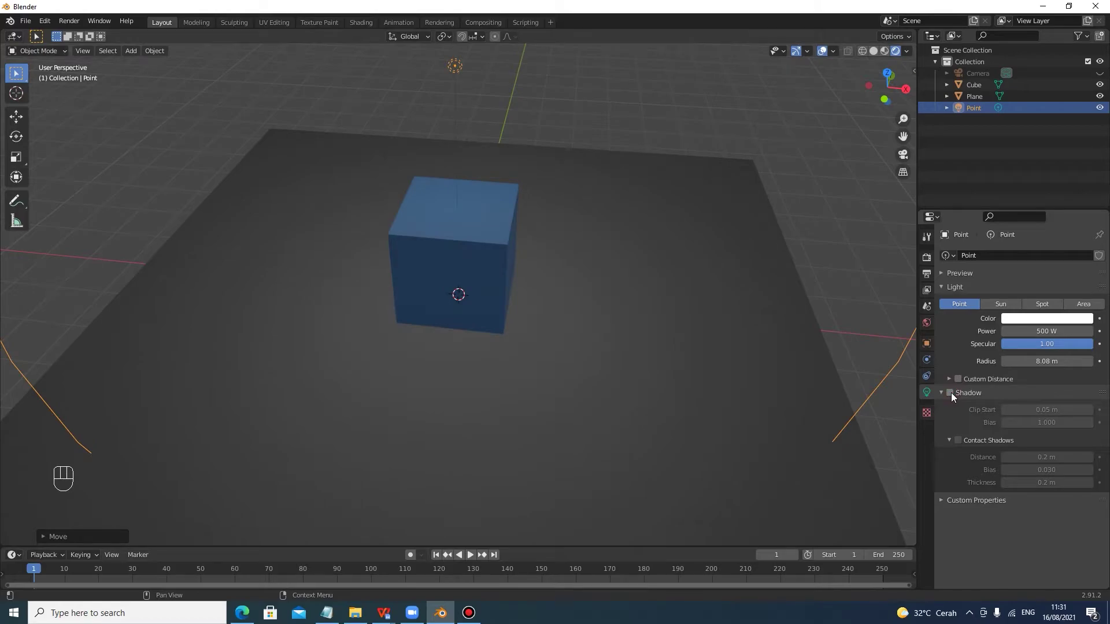
click(955, 396)
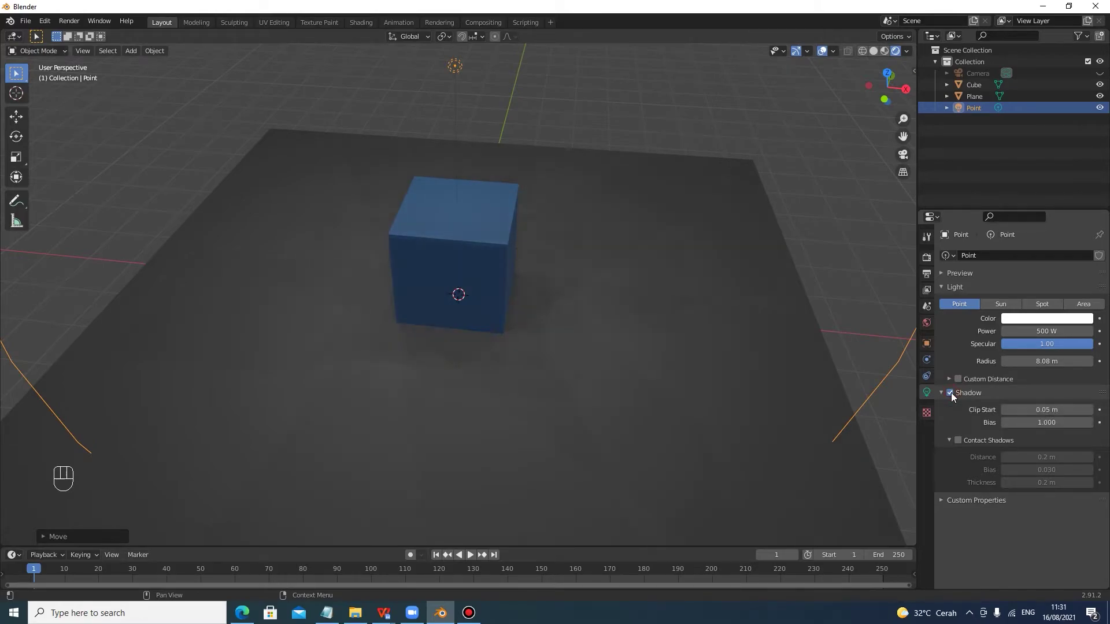
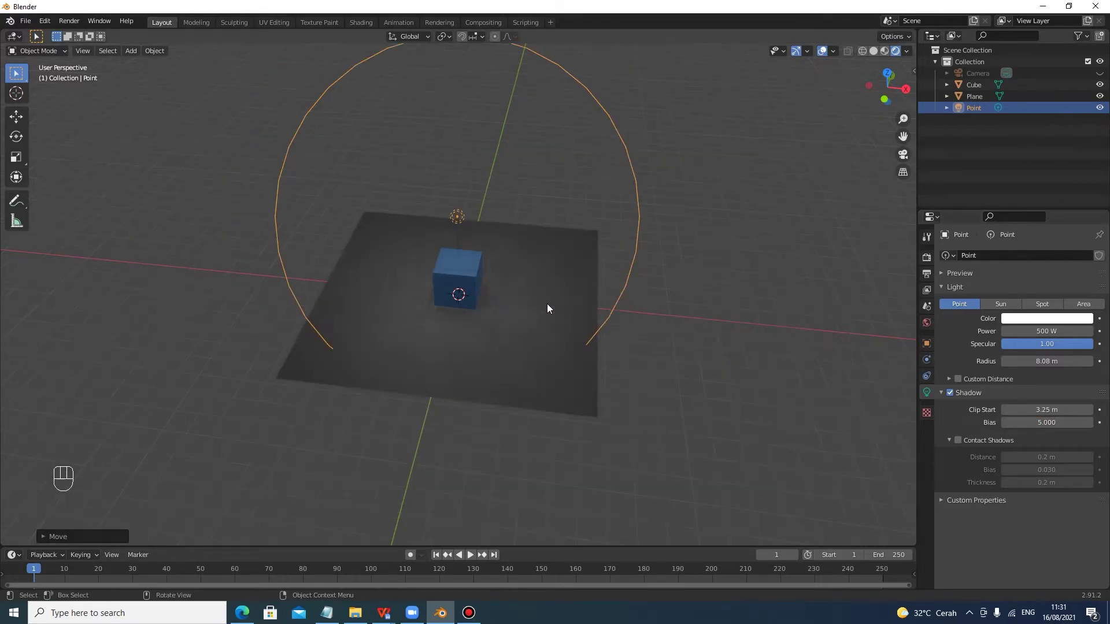
drag(722, 313, 688, 314)
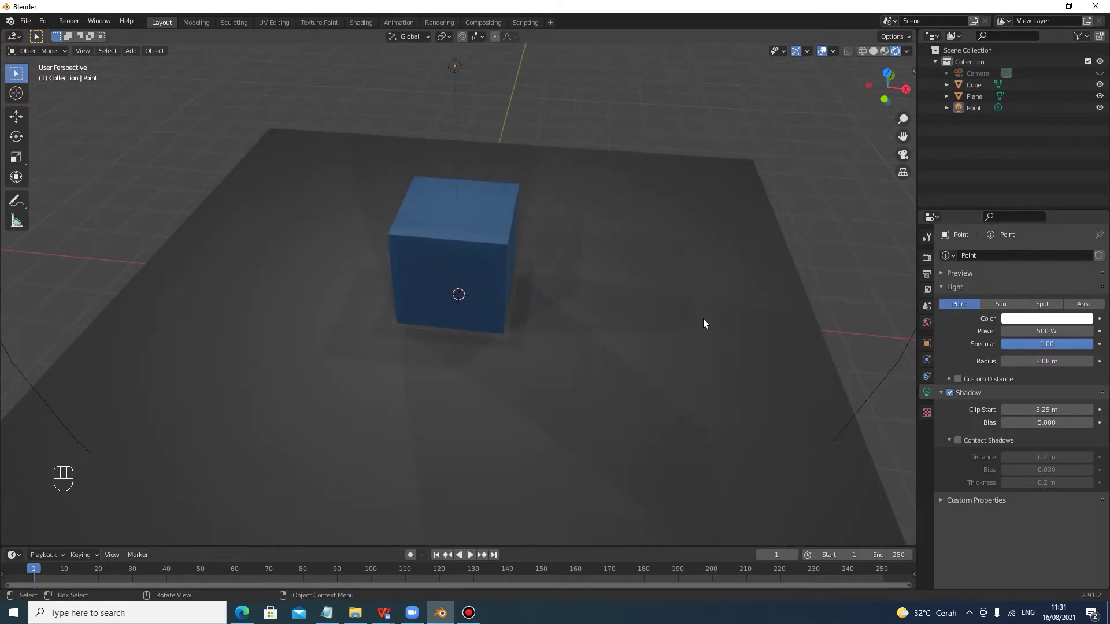
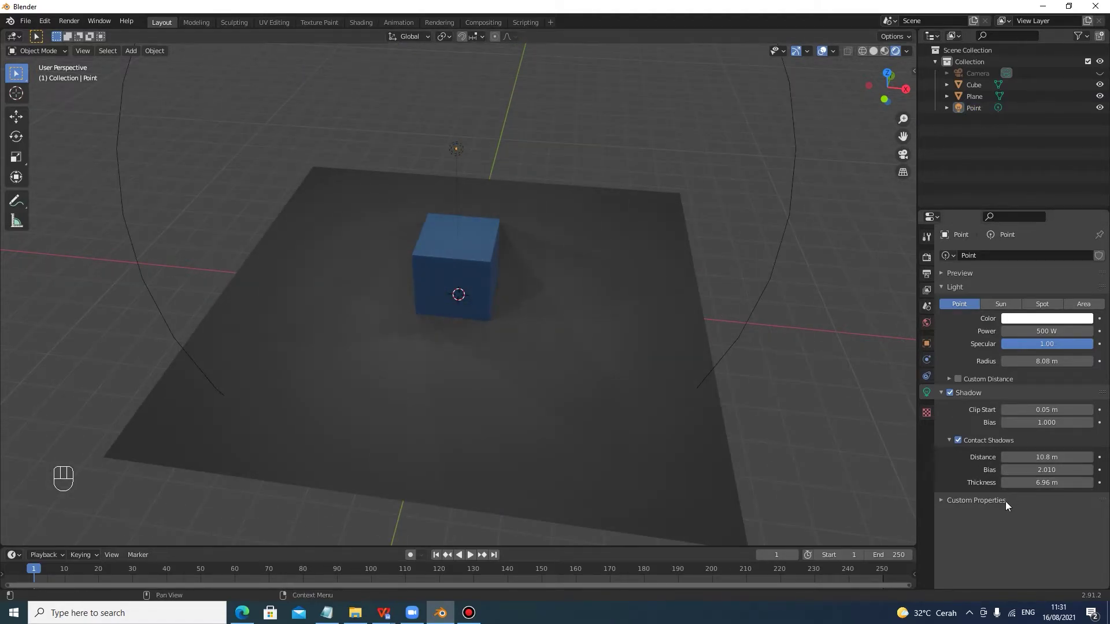
In render settings raise cube and cascade shadow resolution to 2048 px with high bit depth
click(930, 258)
click(939, 461)
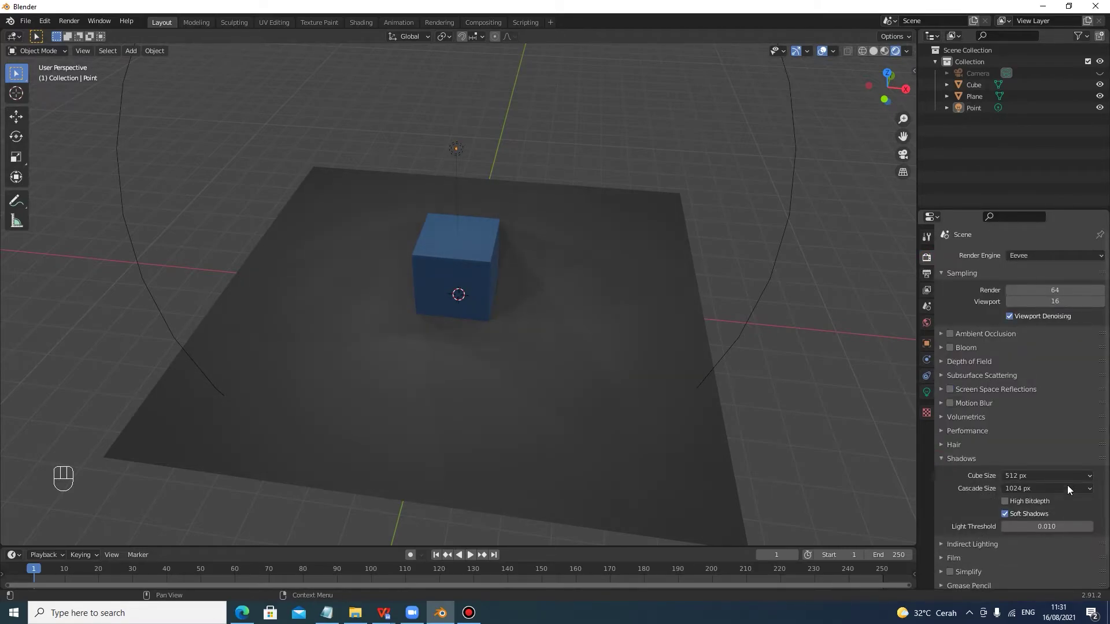
drag(1069, 482, 1031, 548)
drag(1052, 500, 1002, 416)
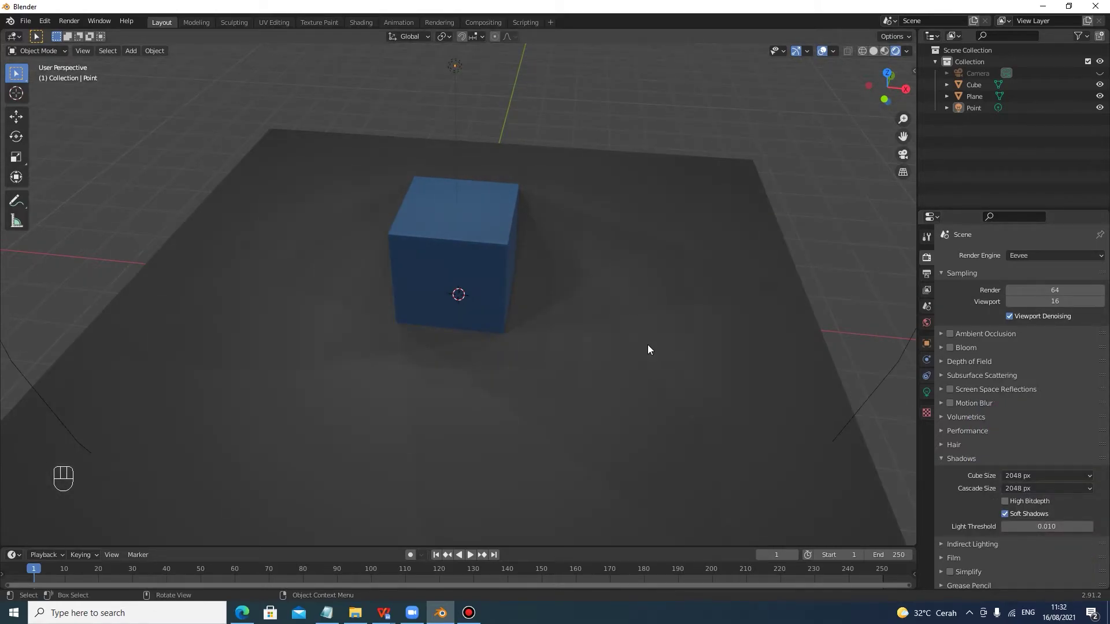
click(1010, 507)
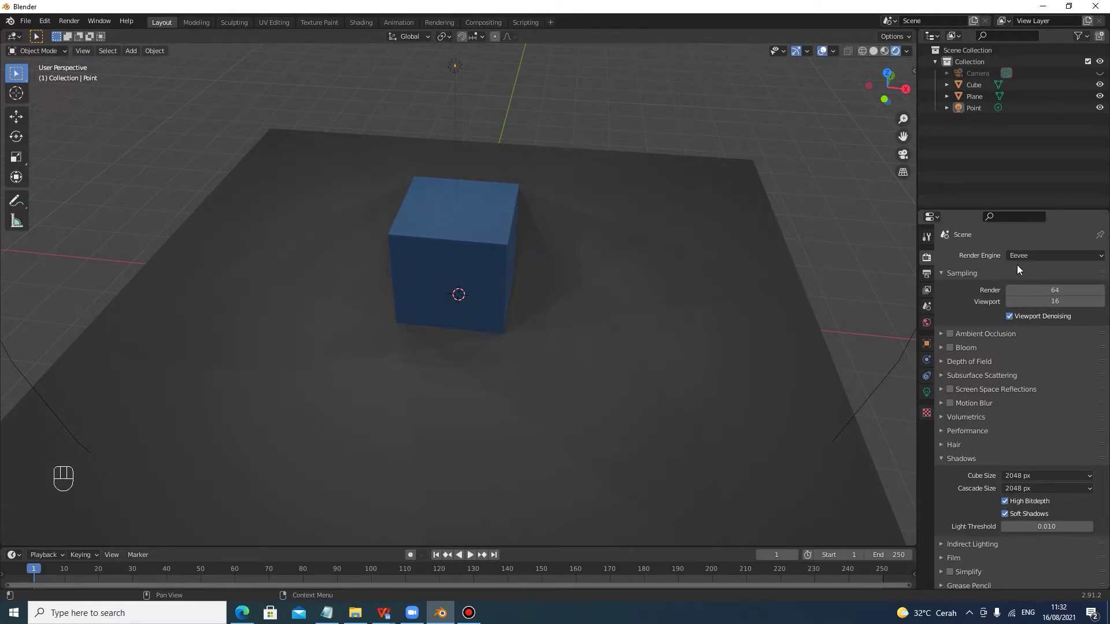
Preview the scene briefly in Cycles, then restore the Eevee engine
drag(1037, 263, 1033, 300)
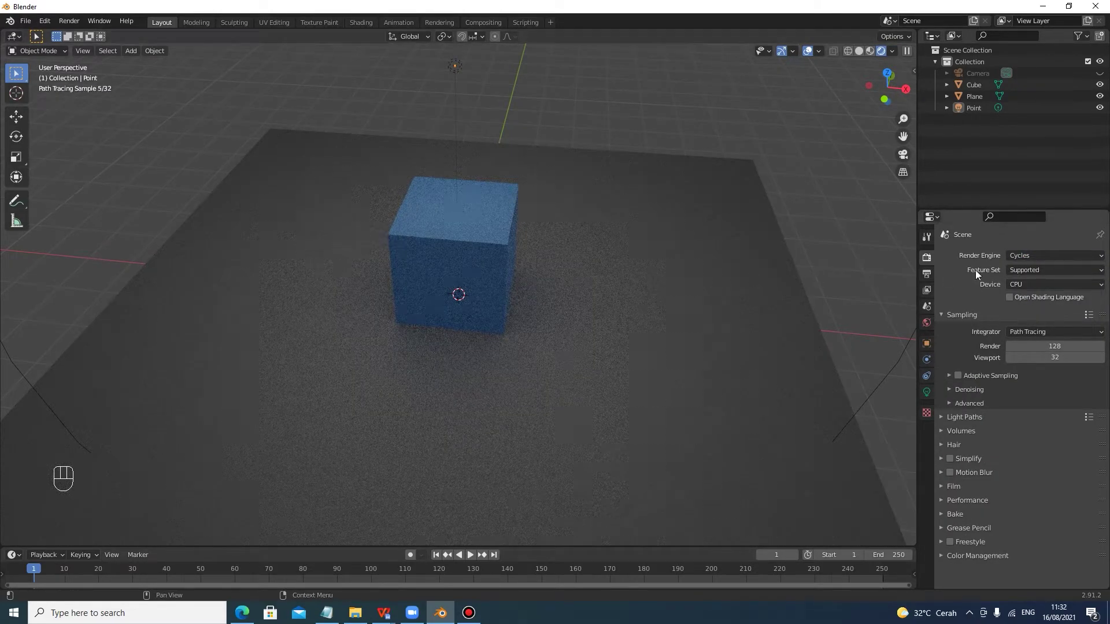
drag(1038, 261, 1022, 279)
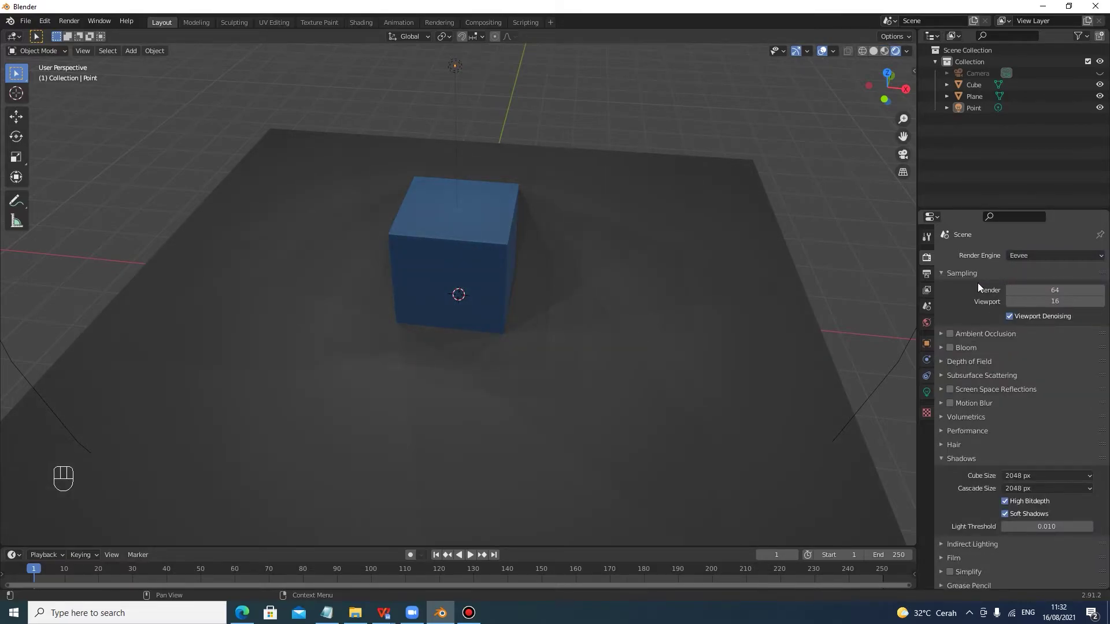
Show the Point light's own settings and select it for keyframing
click(926, 400)
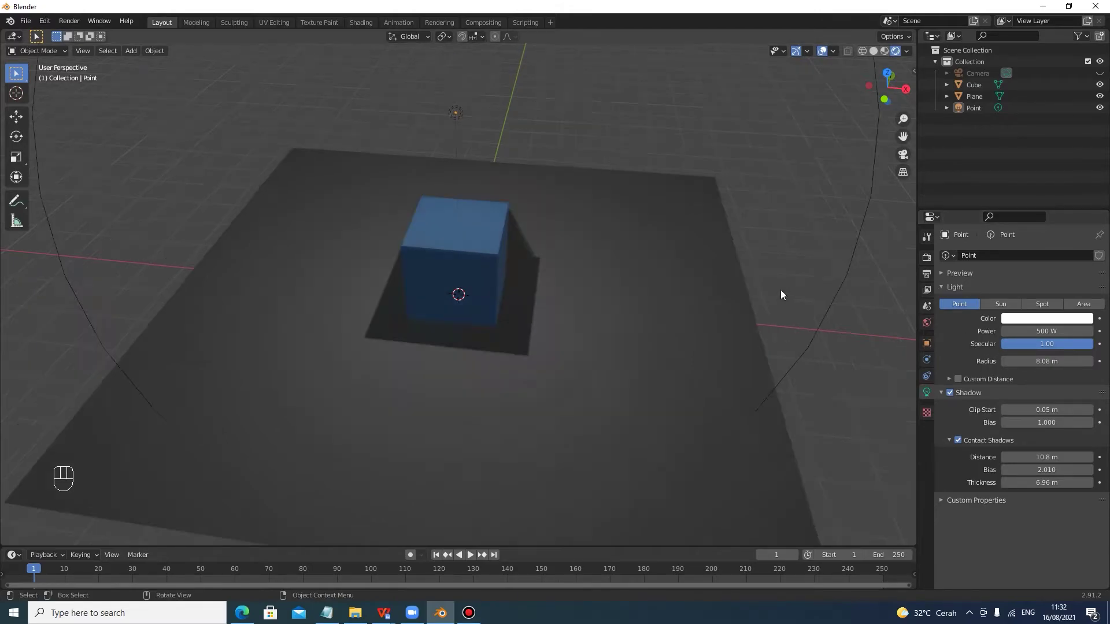
click(469, 154)
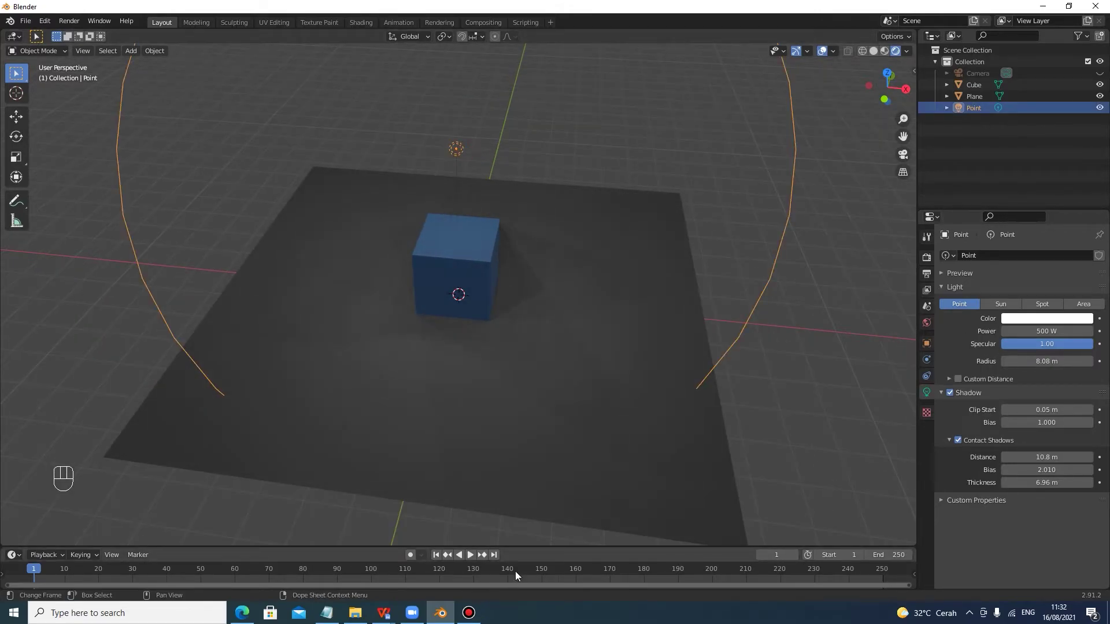
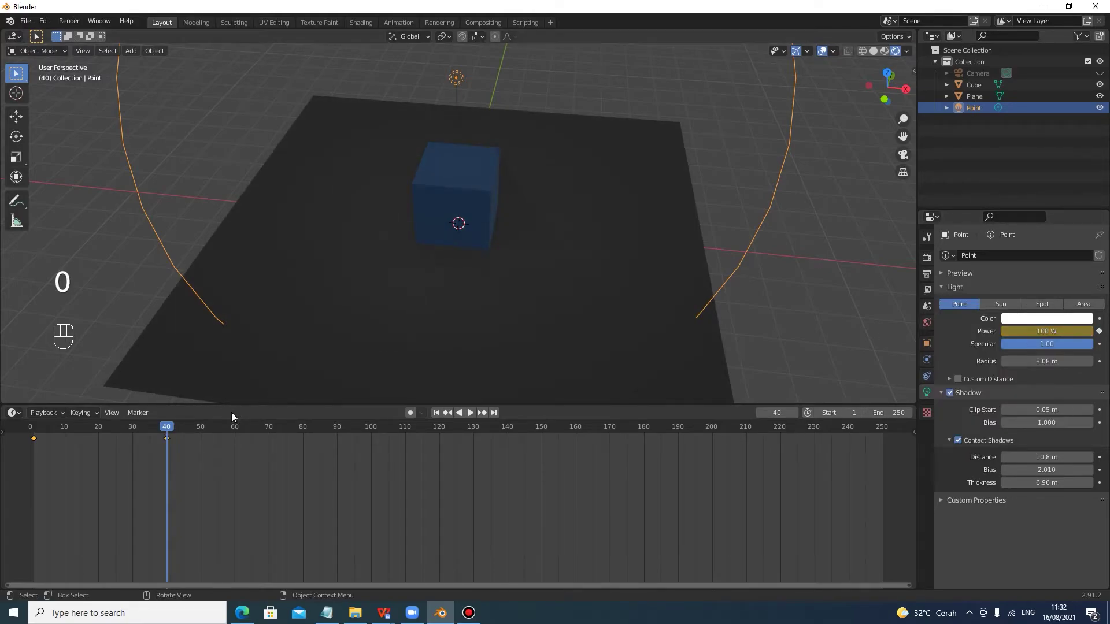
Keyframe the power rising to 800 W later on, play it back, and return to frame 1
drag(165, 433, 309, 445)
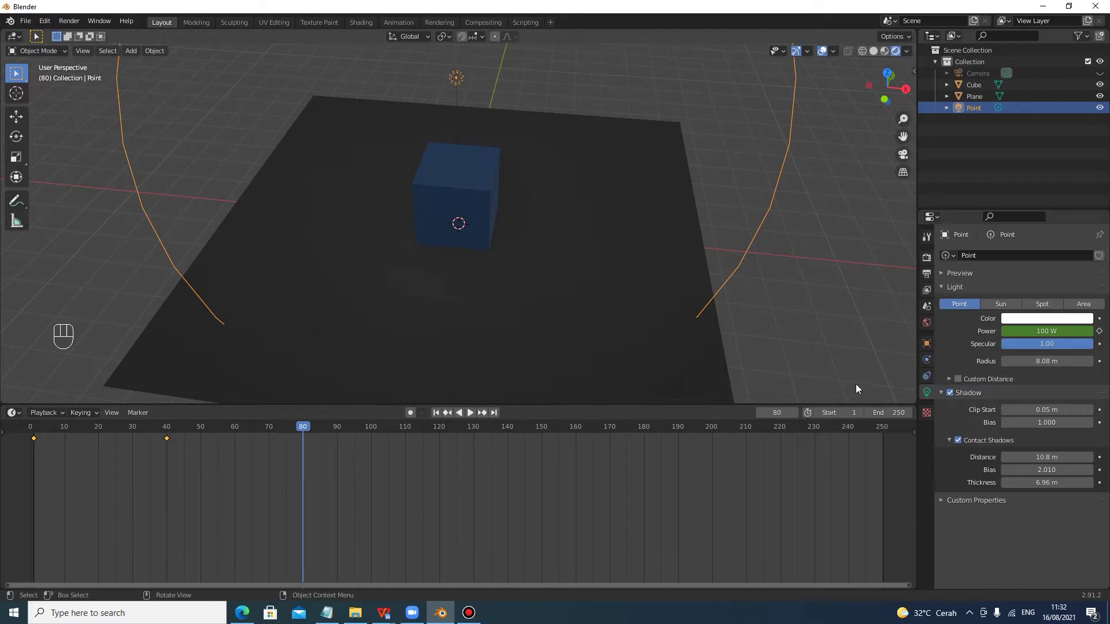
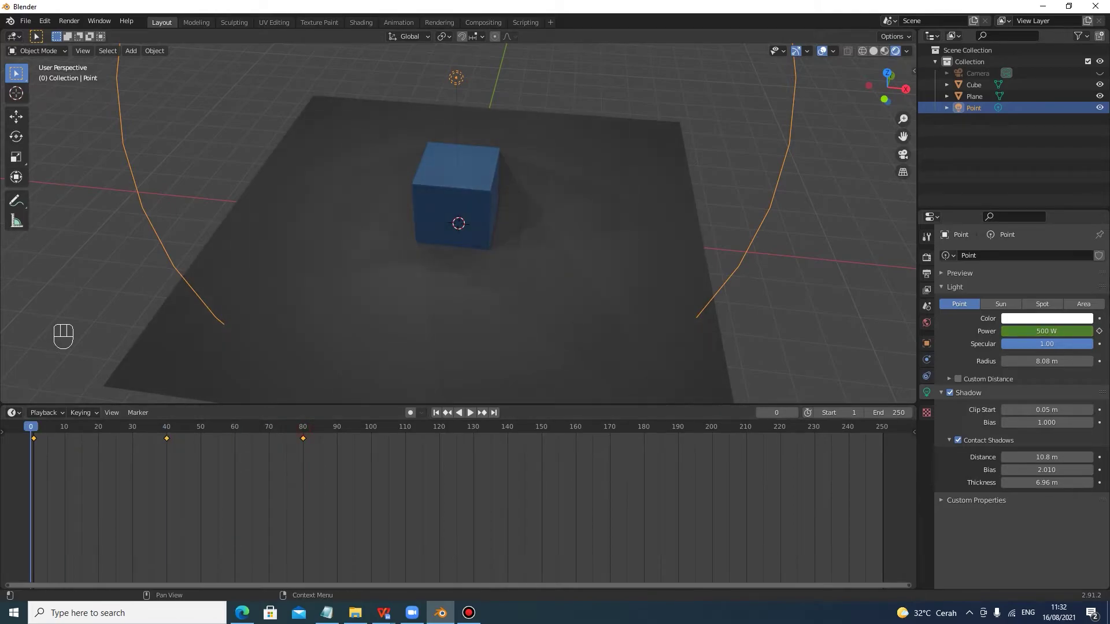
key(space)
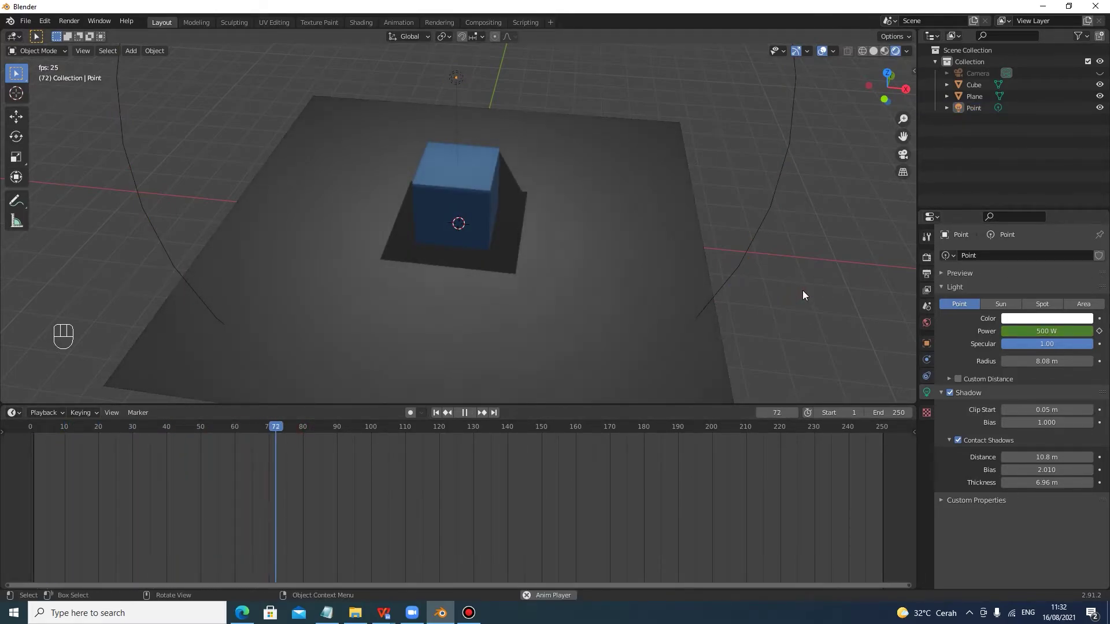
key(space)
click(469, 81)
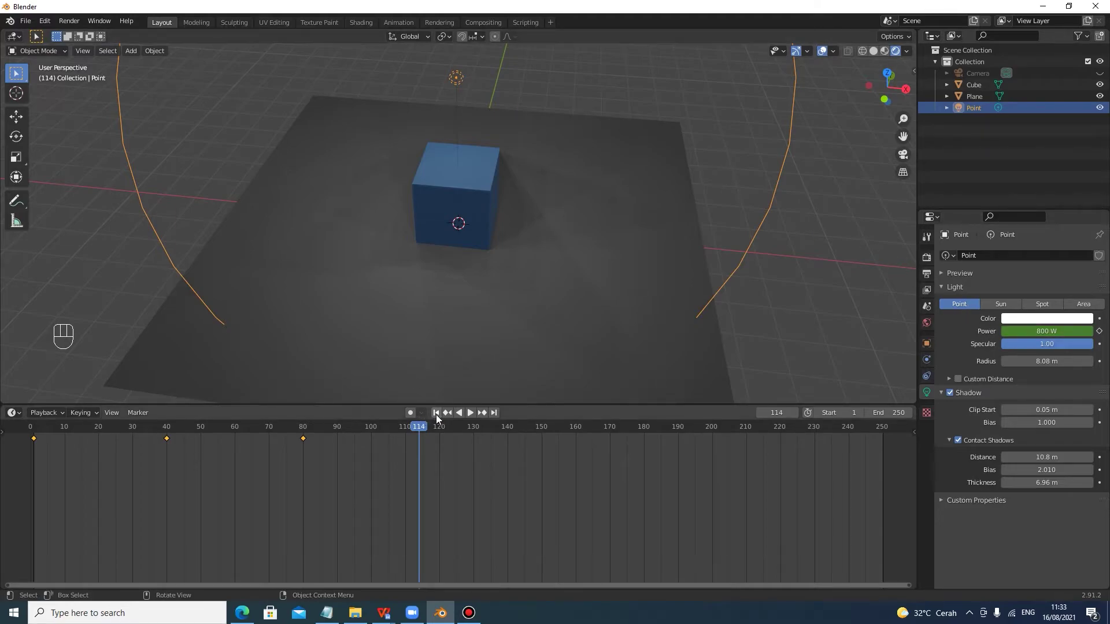
double_click(441, 421)
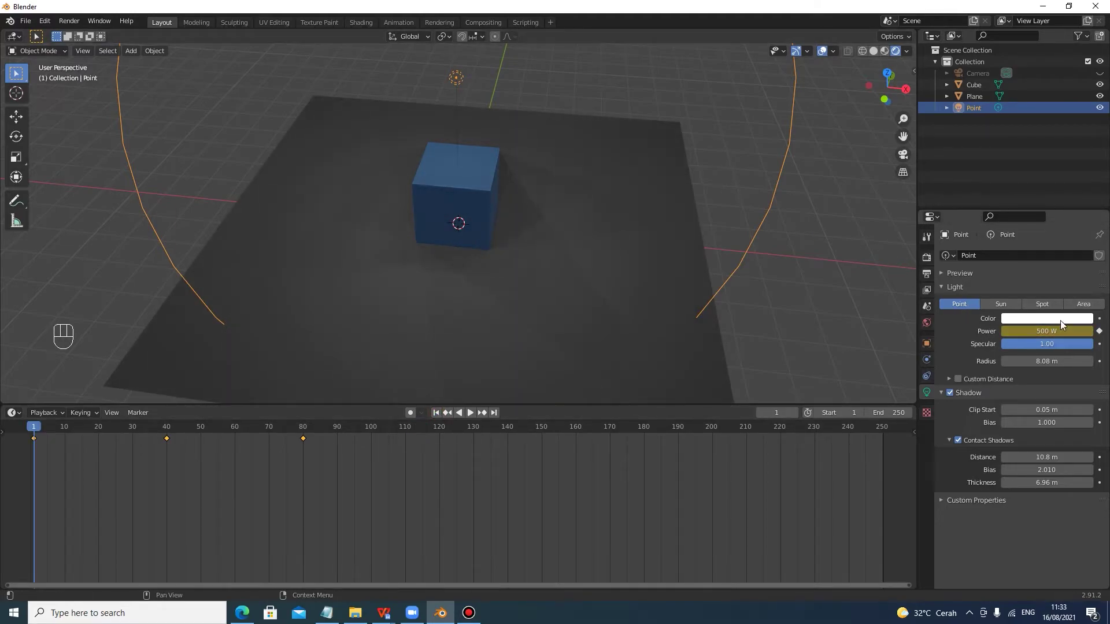
Keyframe the point light colour blue at frame 1, red at frame 40 and green at frame 80 (Replace Keyframe), then preview
click(1063, 327)
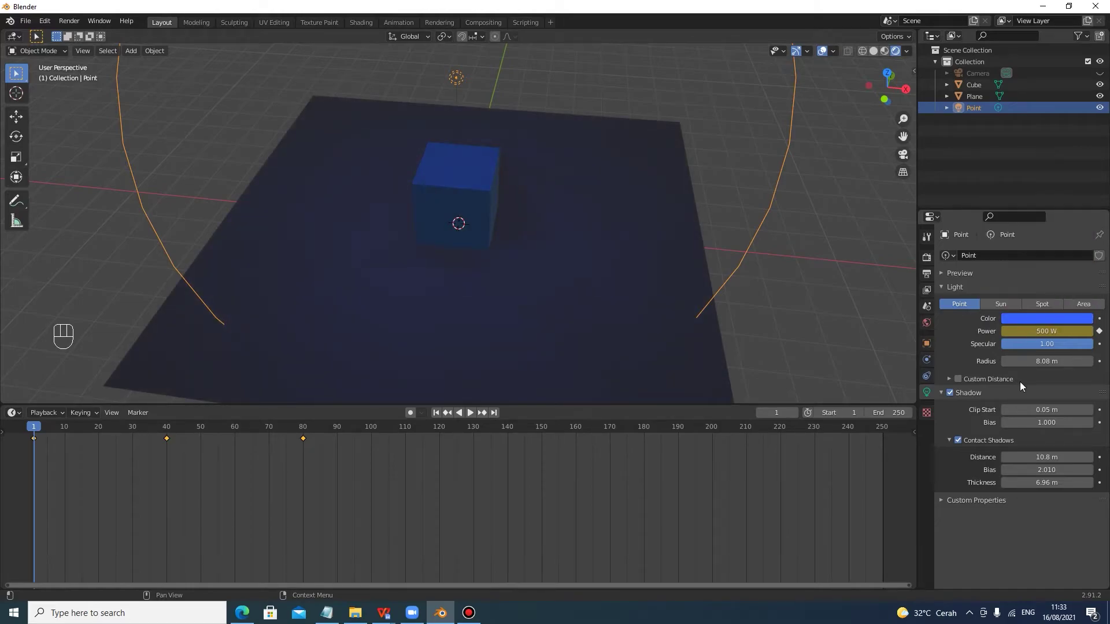
drag(1052, 329, 1039, 330)
drag(45, 429, 178, 430)
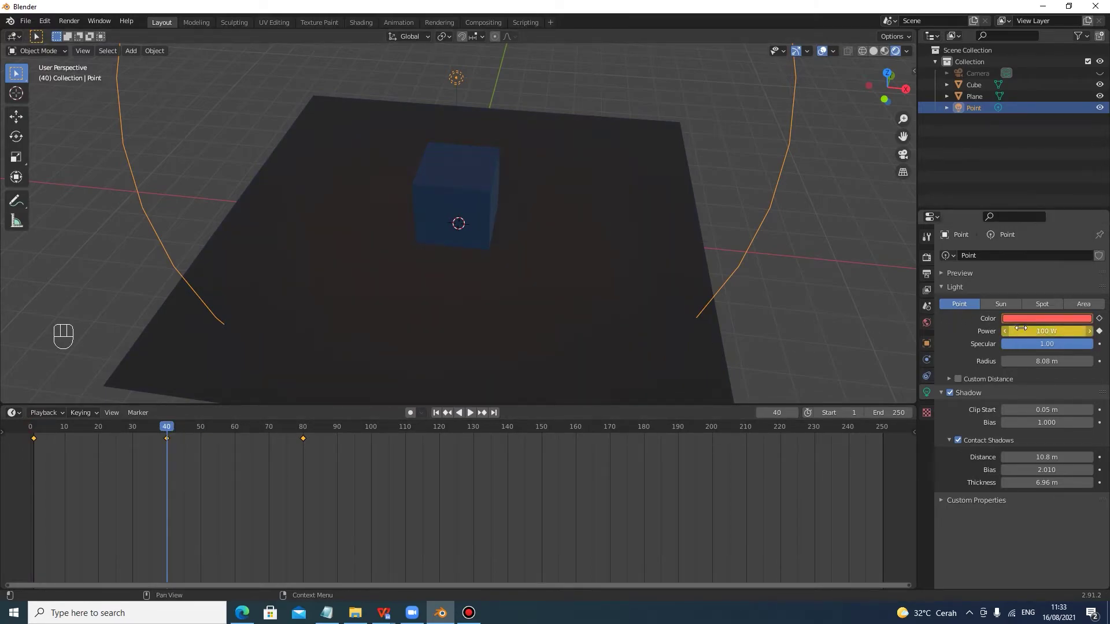
click(1036, 323)
drag(196, 433, 309, 435)
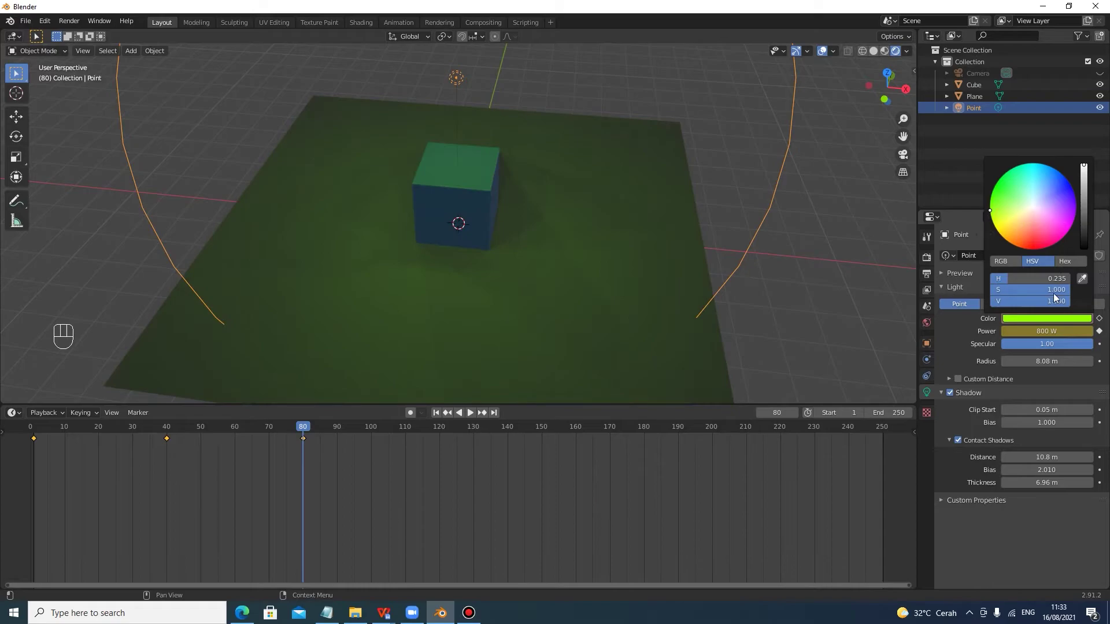
click(1055, 321)
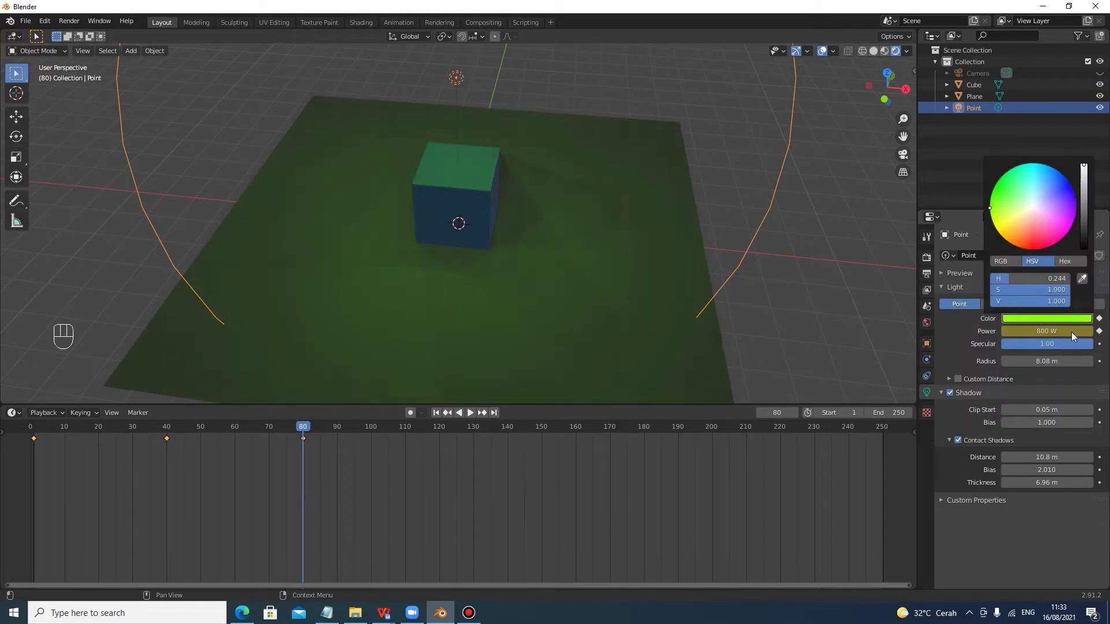
click(1066, 326)
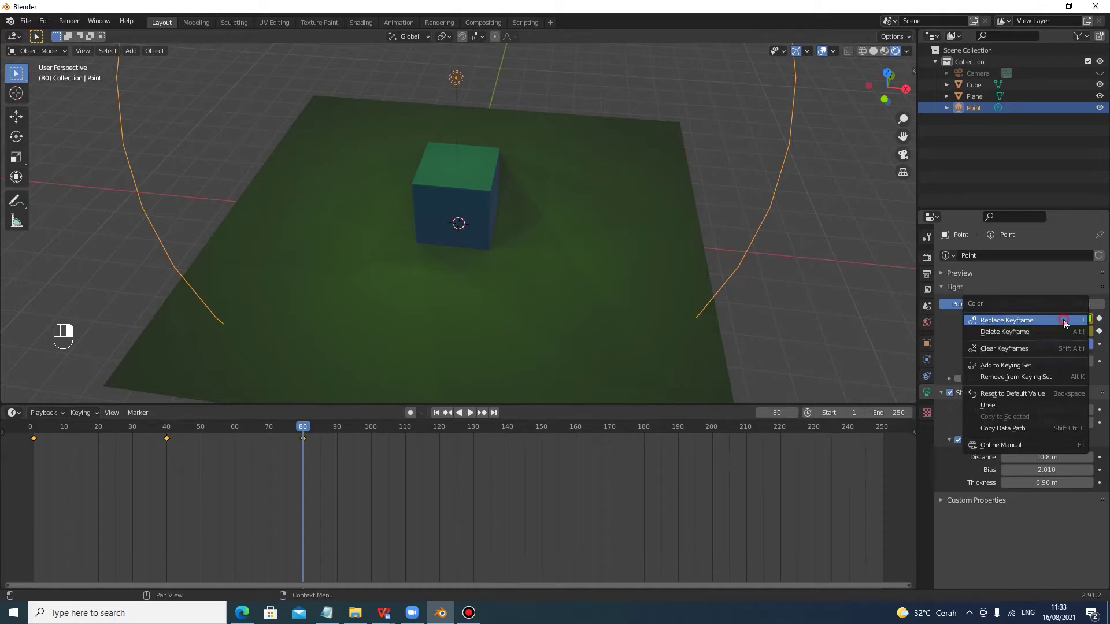
click(298, 431)
key(space)
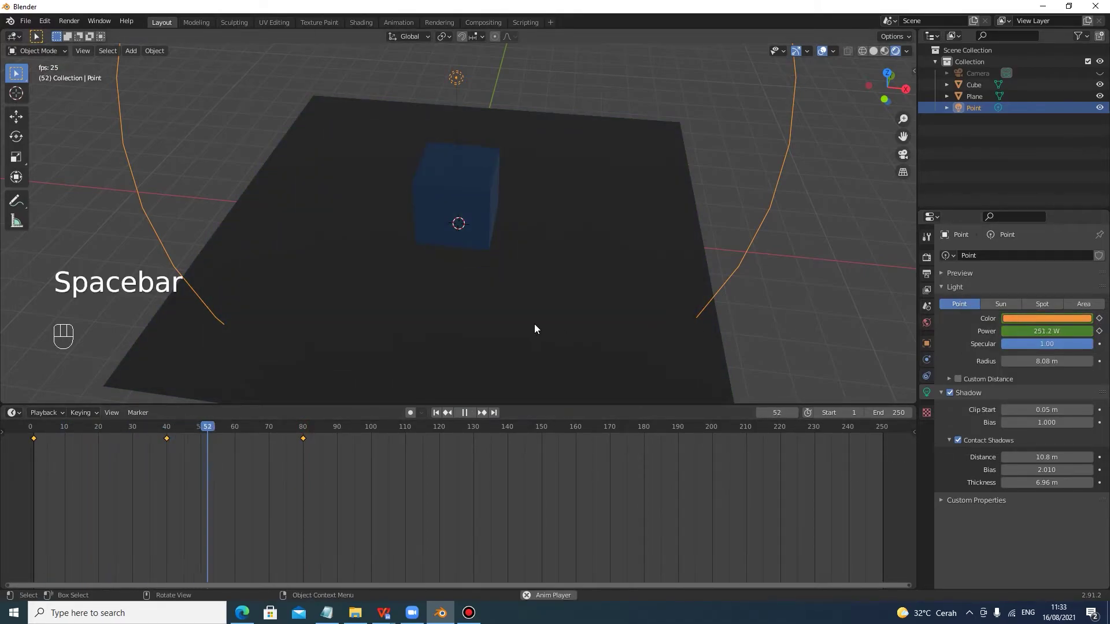
key(space)
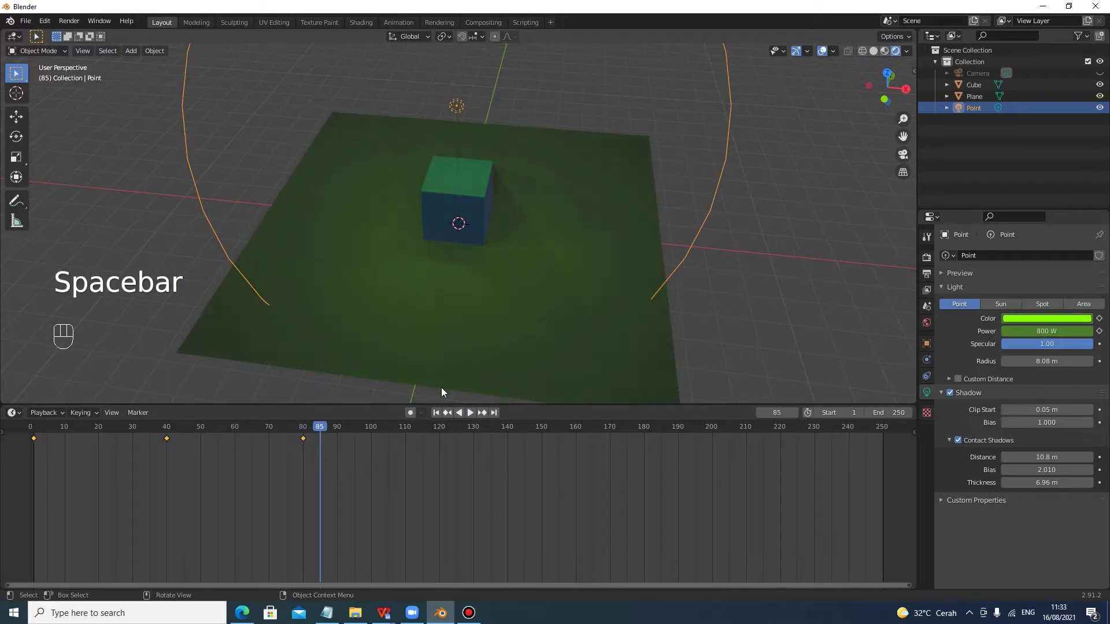
Select all colour keyframes, change their interpolation with T and play back the colour shift
click(394, 476)
click(536, 533)
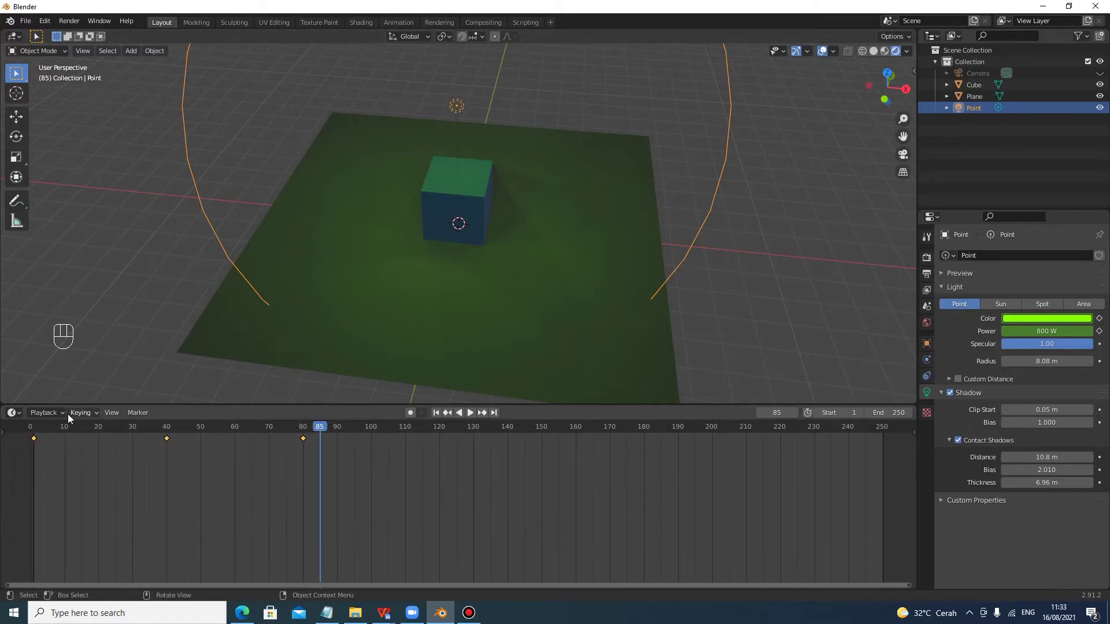
key(t)
key(t)
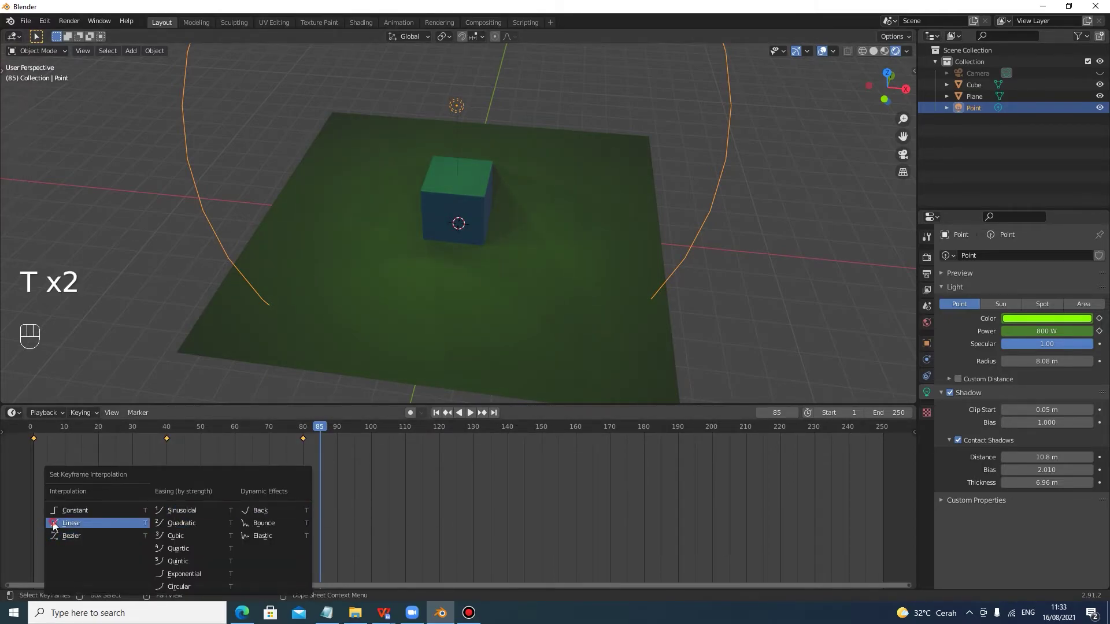
click(249, 424)
click(307, 432)
click(150, 477)
key(space)
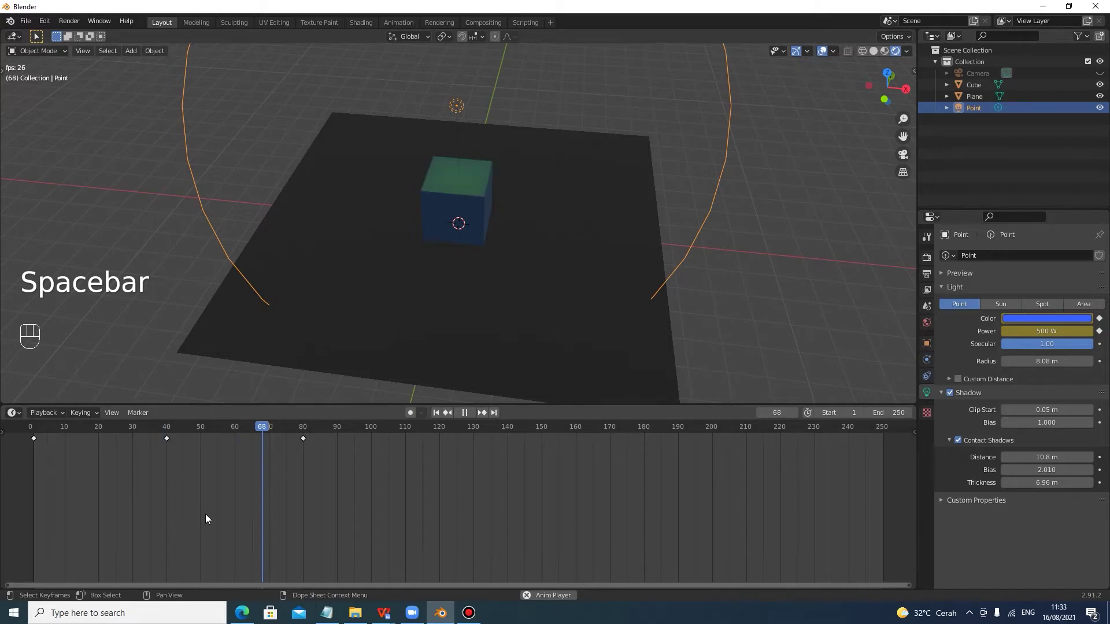
key(space)
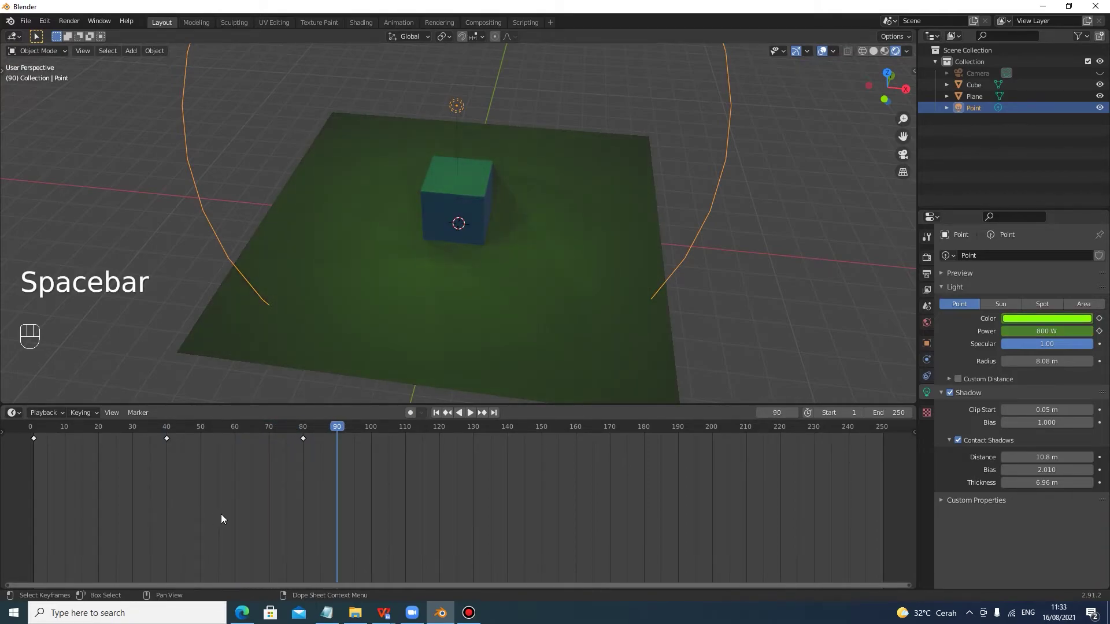
drag(662, 288, 637, 284)
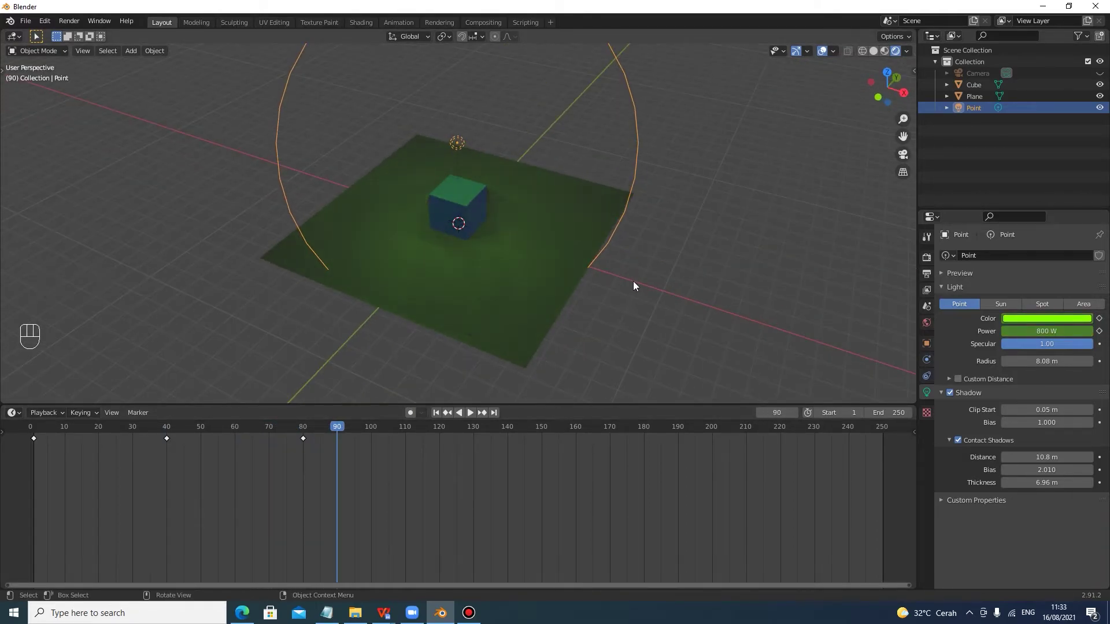
Add a sun light, hide the Point light and roughly place the sun along Z and X
key(shift+a)
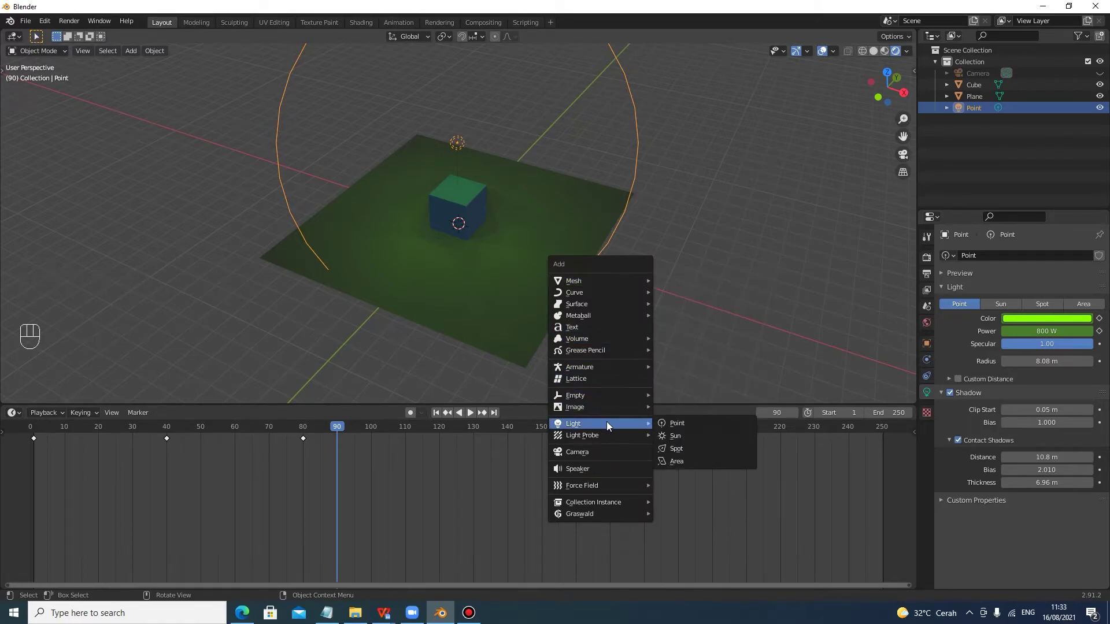
key(g)
key(z)
click(592, 185)
click(1103, 113)
key(g)
key(z)
click(635, 165)
key(g)
key(x)
click(598, 197)
drag(624, 173, 641, 163)
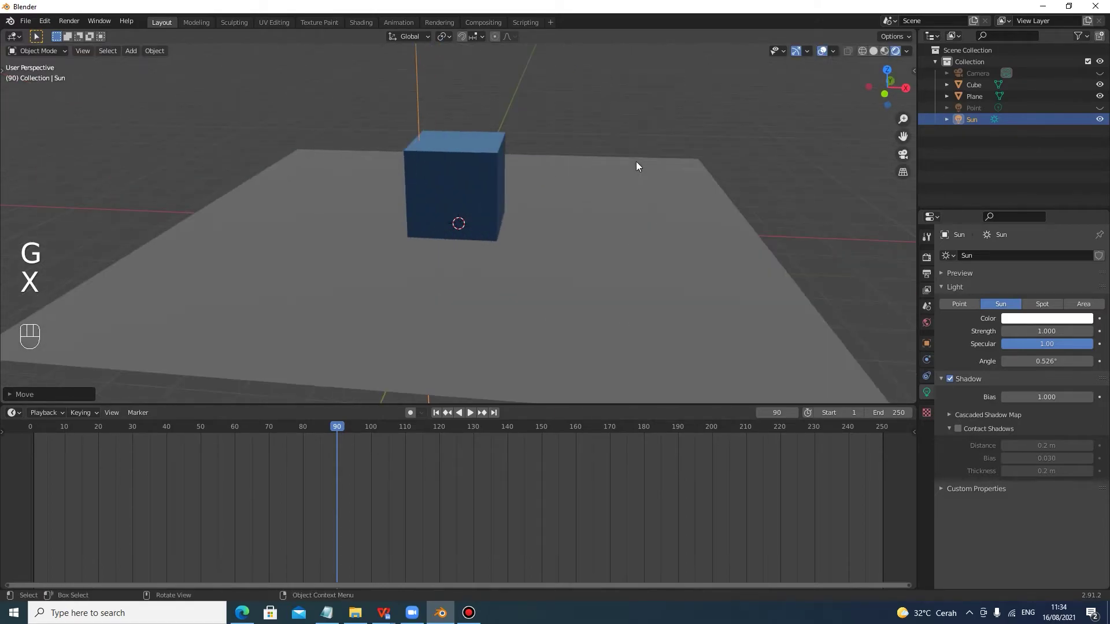
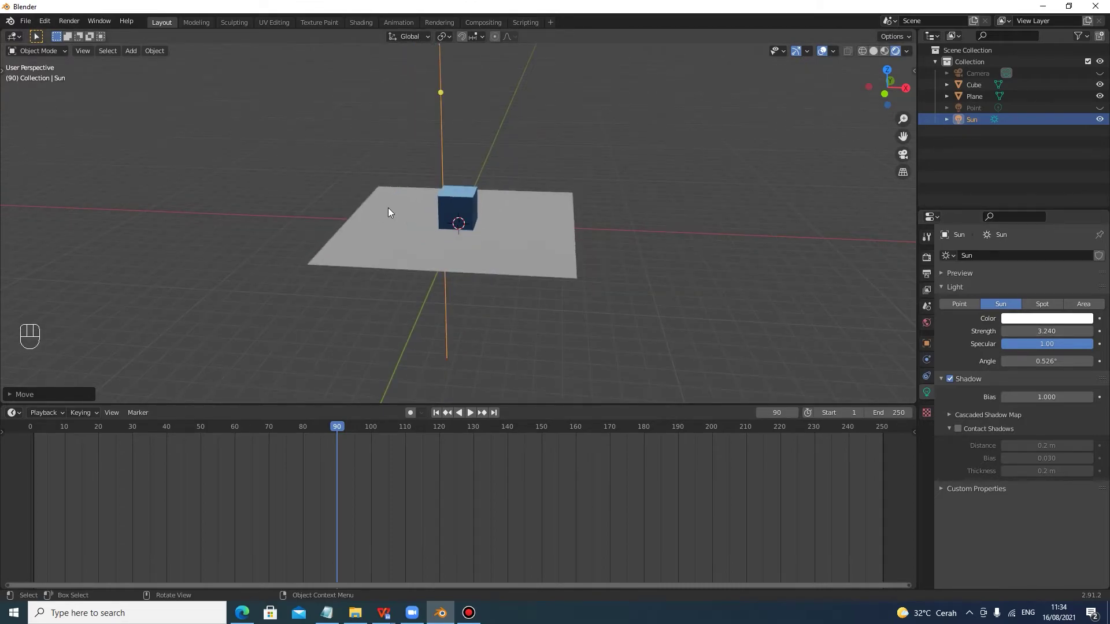
Move the sun to the cube's other side and far out along Y so the shadow is short
click(497, 228)
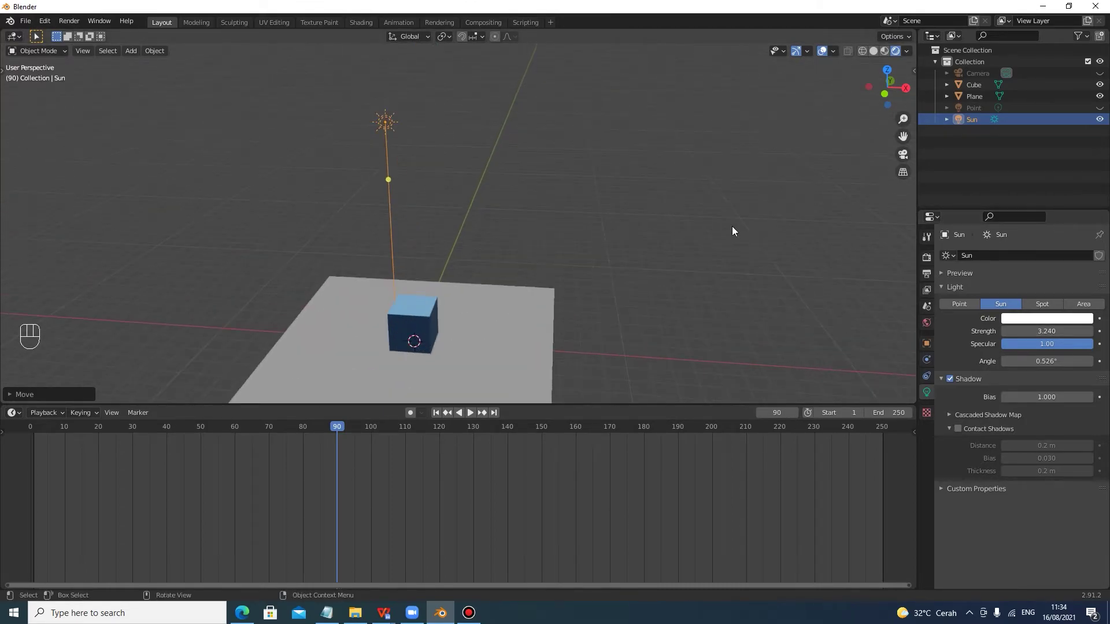
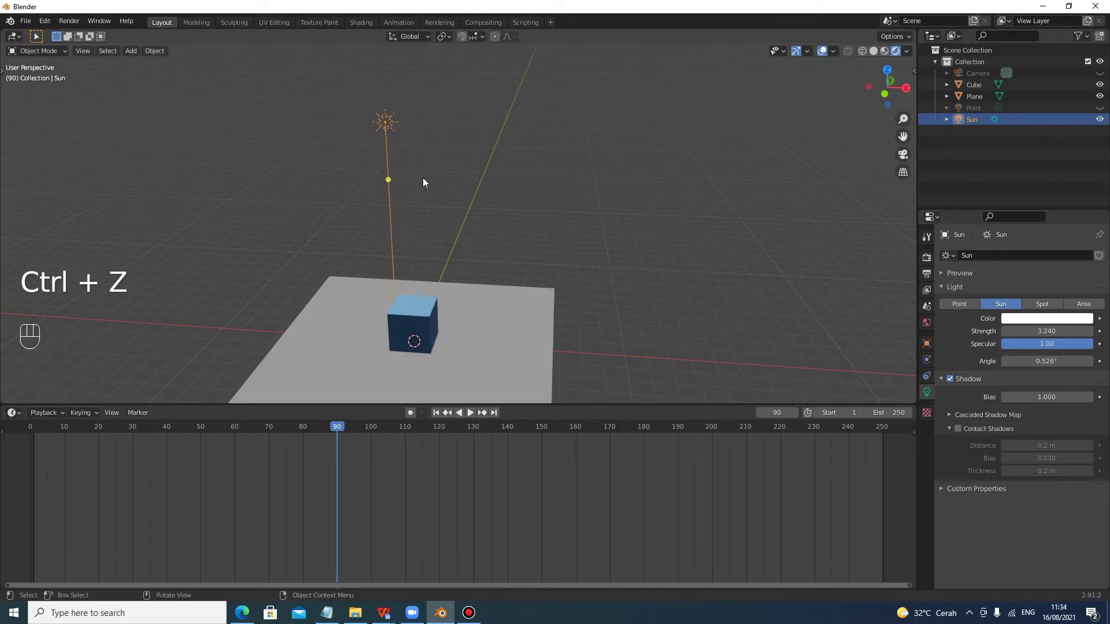
drag(393, 178, 528, 185)
key(g)
key(x)
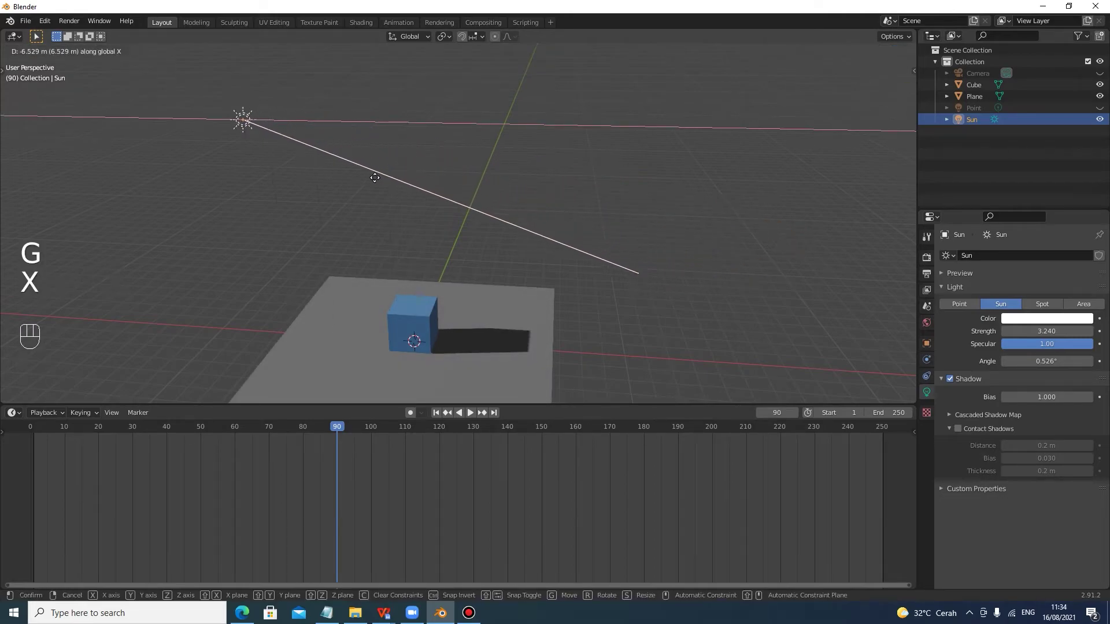
click(368, 180)
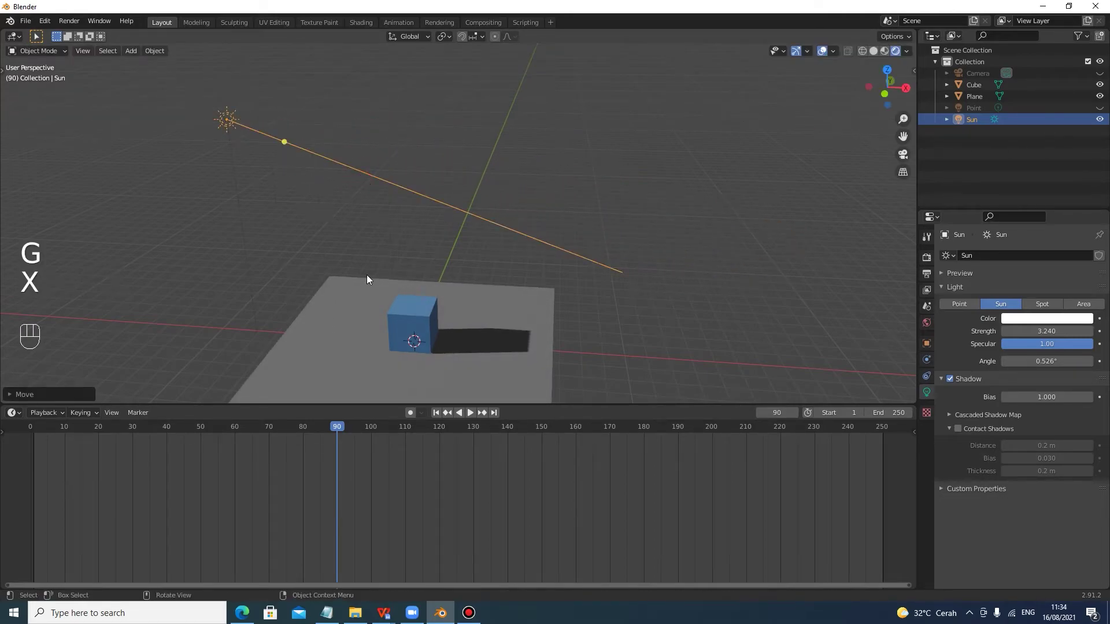
drag(284, 137, 109, 155)
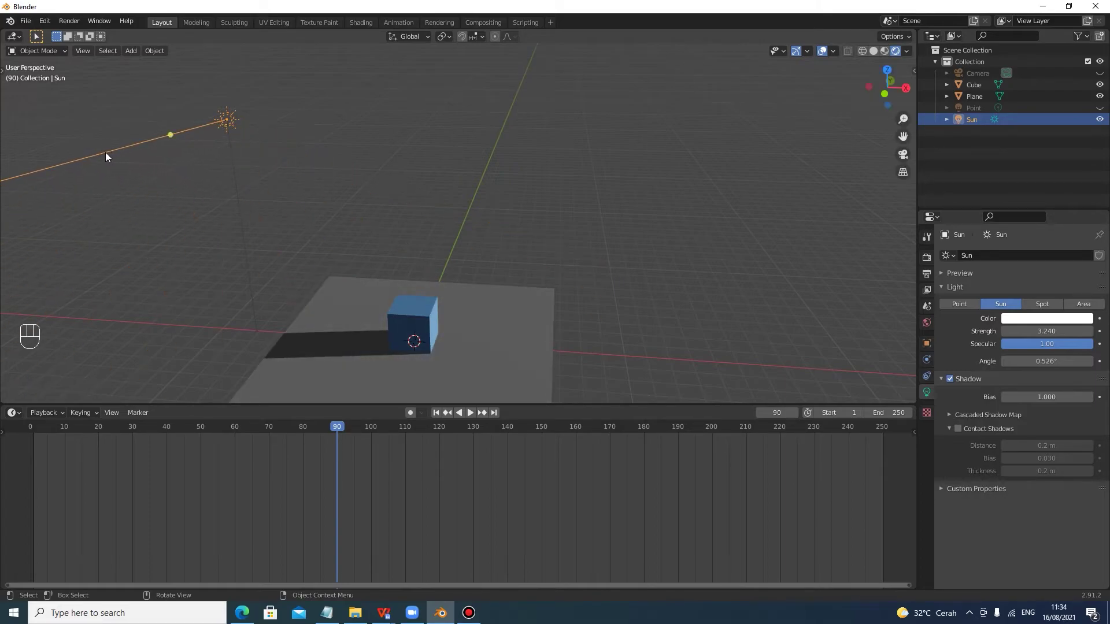
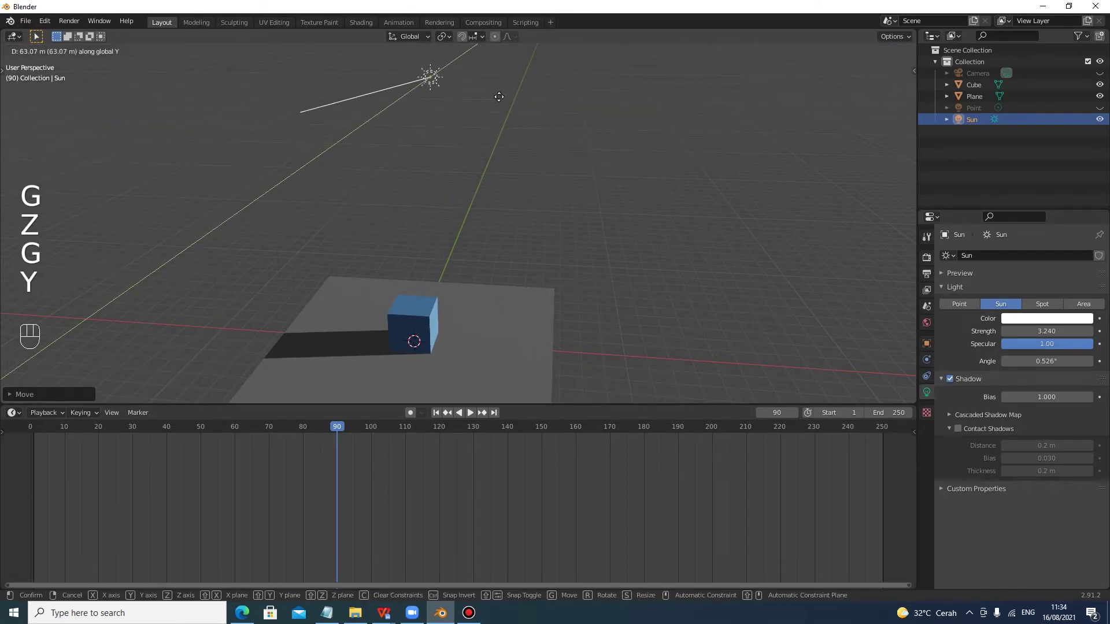
drag(398, 136, 422, 135)
key(g)
key(z)
click(388, 109)
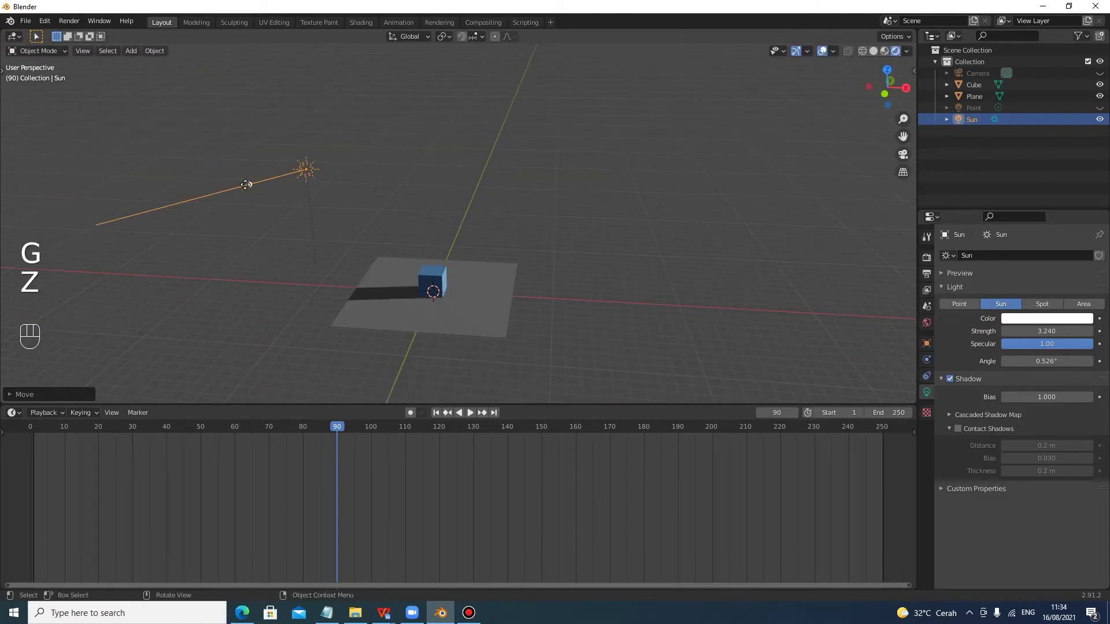
drag(255, 184, 254, 333)
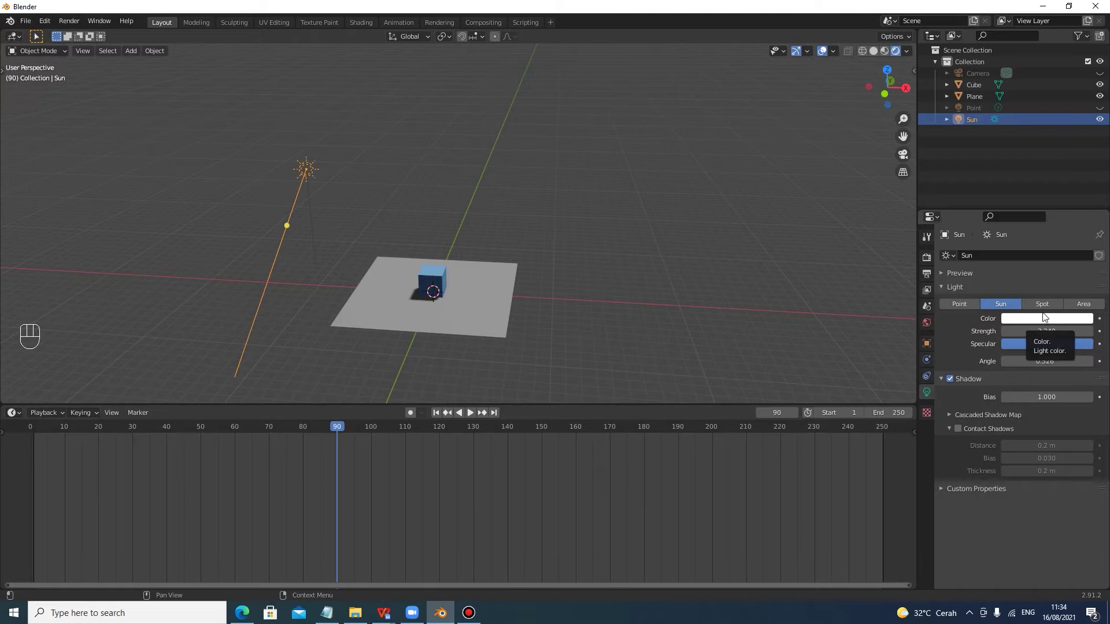
Add a spot light, hide the Sun, raise the spot above the cube along Z and narrow its cone
key(shift+a)
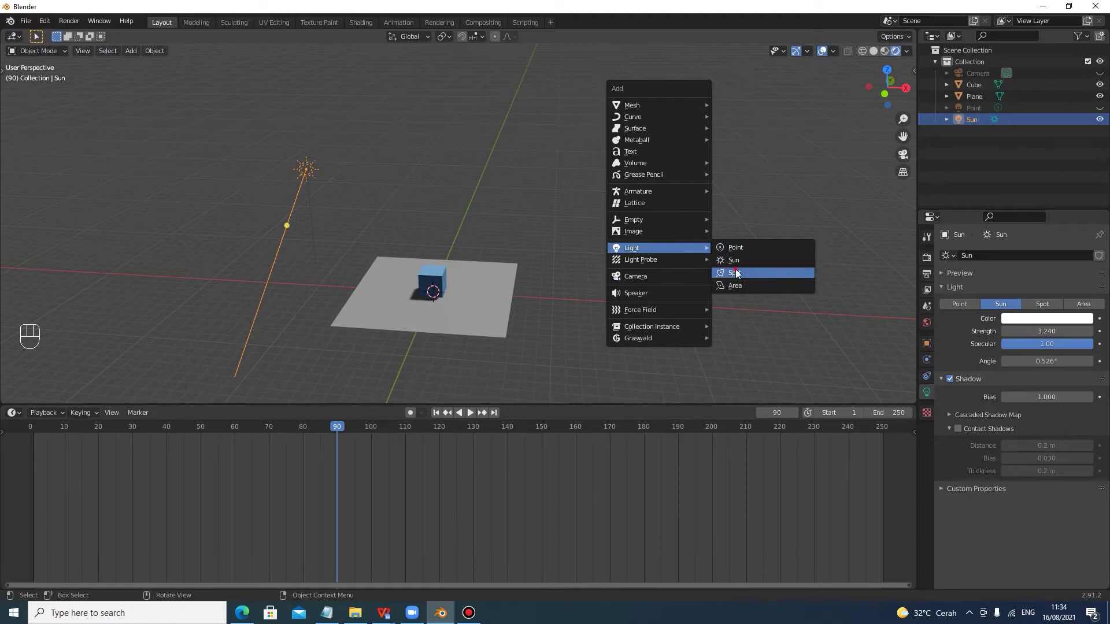
click(212, 142)
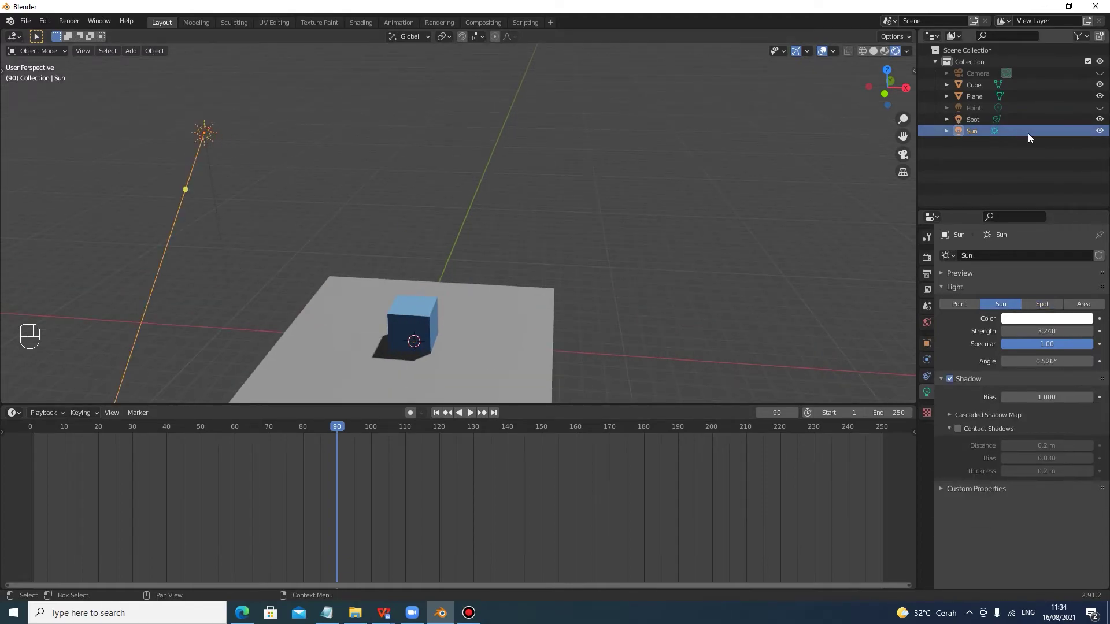
click(1101, 139)
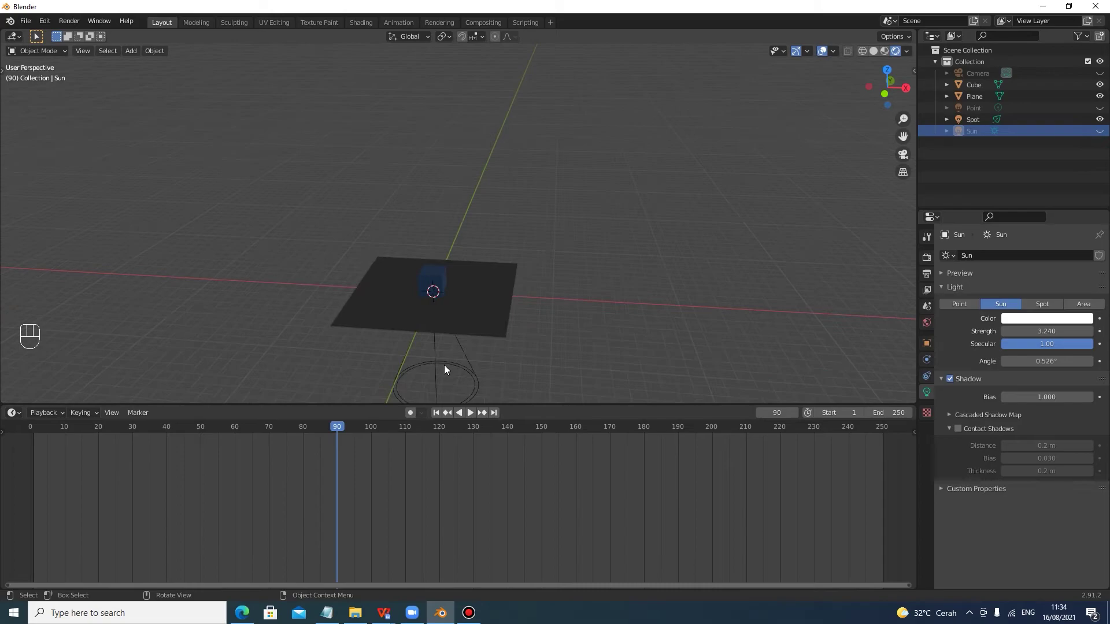
click(448, 367)
key(g)
key(z)
click(486, 232)
key(g)
key(z)
click(496, 231)
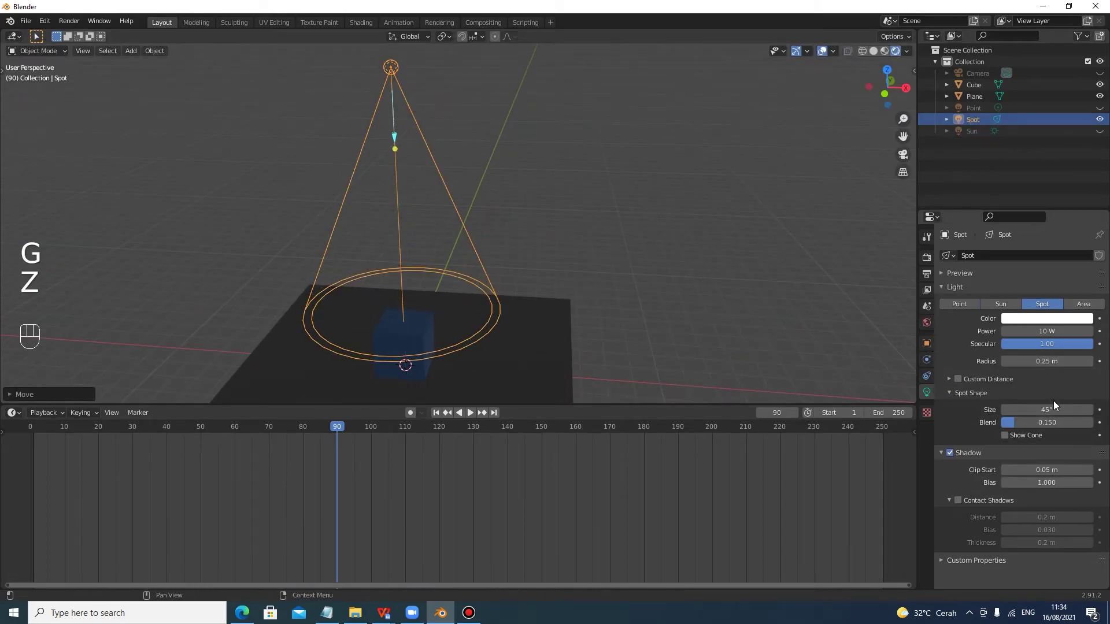
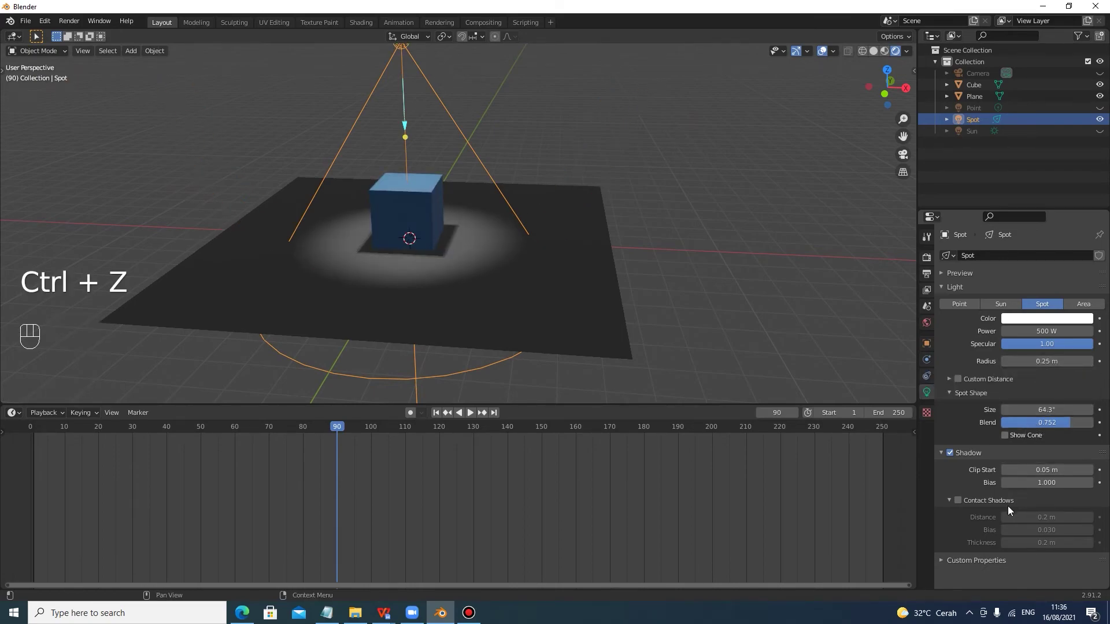
drag(407, 130, 420, 106)
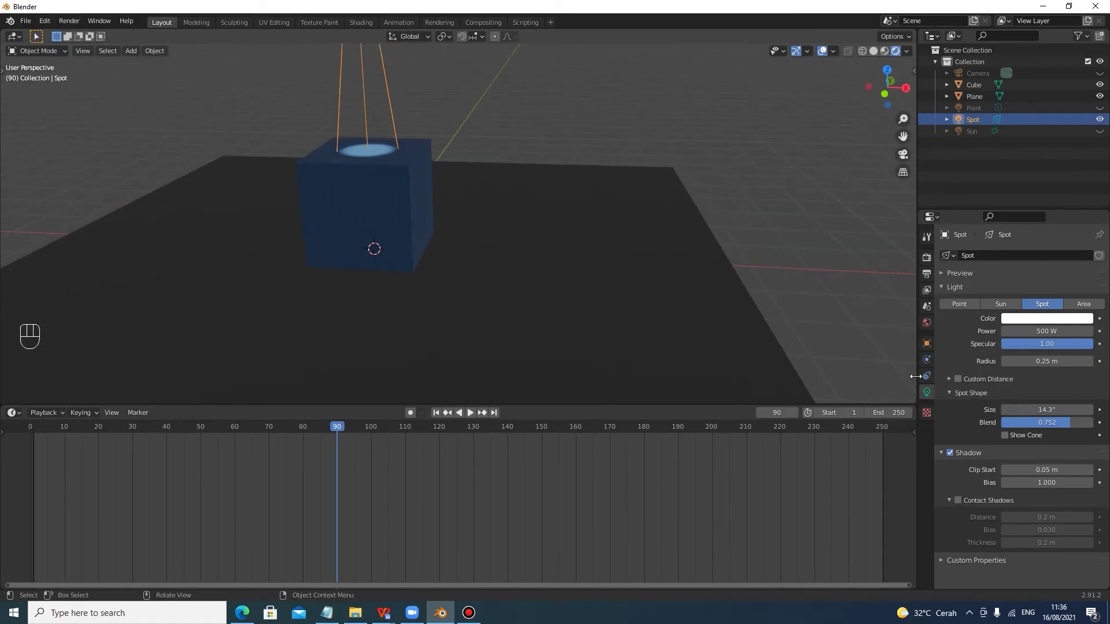
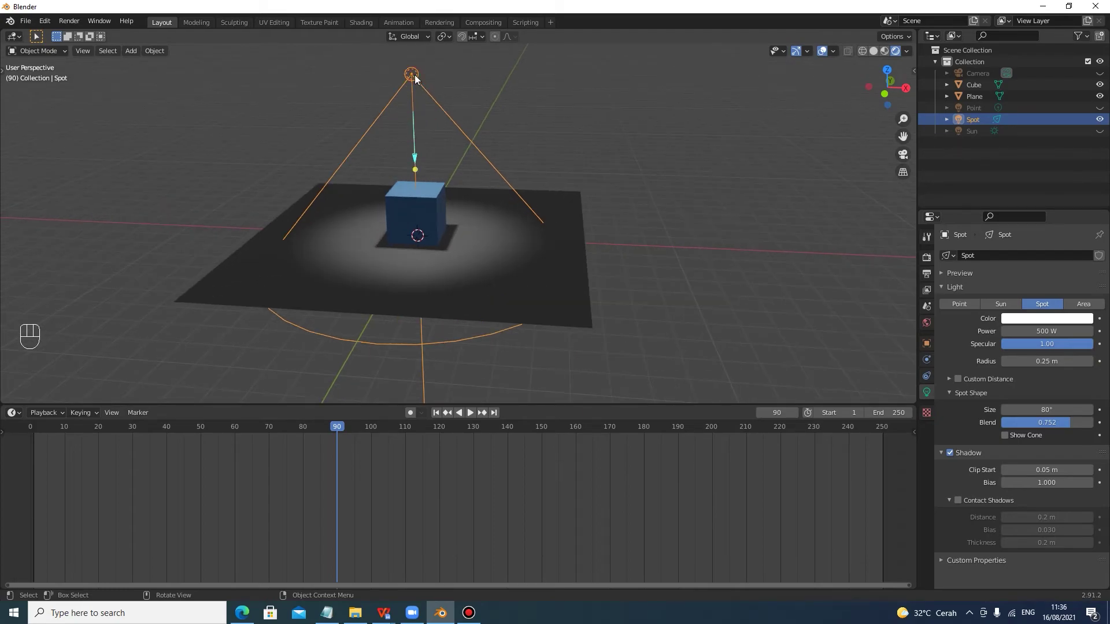
Delete the spot light, add an area light, raise it along Z and tilt it toward the cube
key(x)
click(539, 158)
key(shift+a)
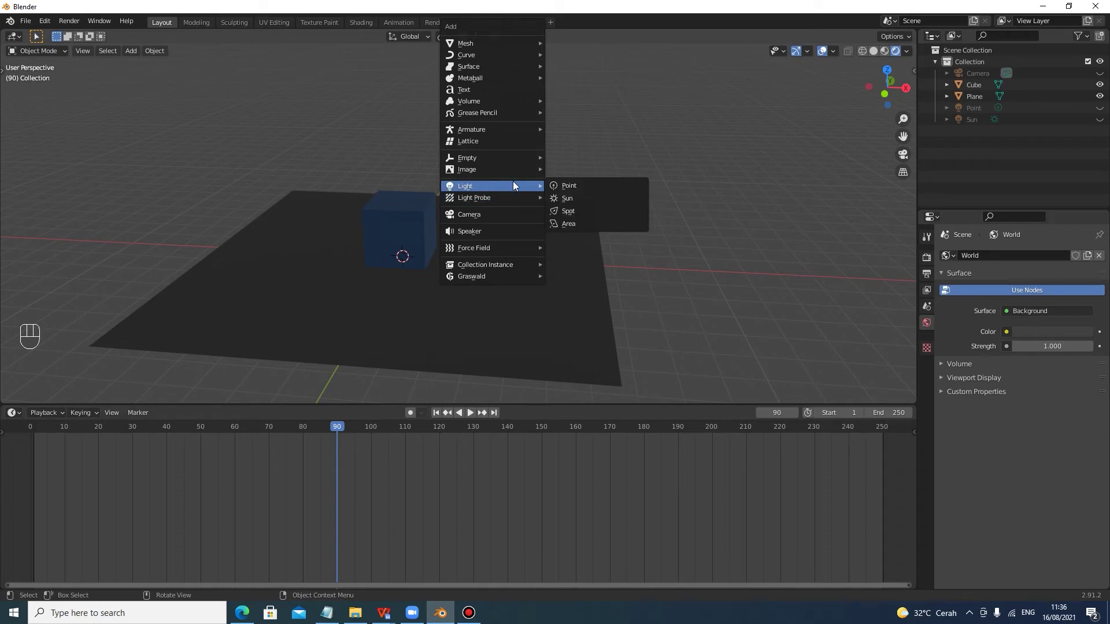
key(g)
key(z)
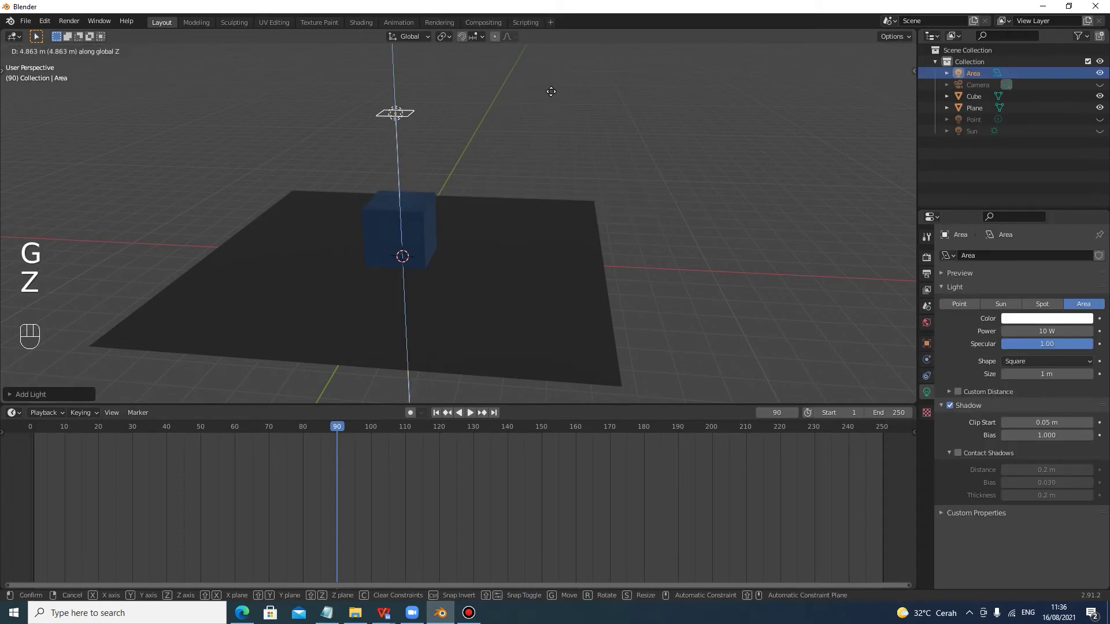
click(553, 116)
key(g)
key(x)
click(631, 144)
Undo the last tweak, orbit around the area light and bring up the N sidebar
drag(569, 182, 605, 214)
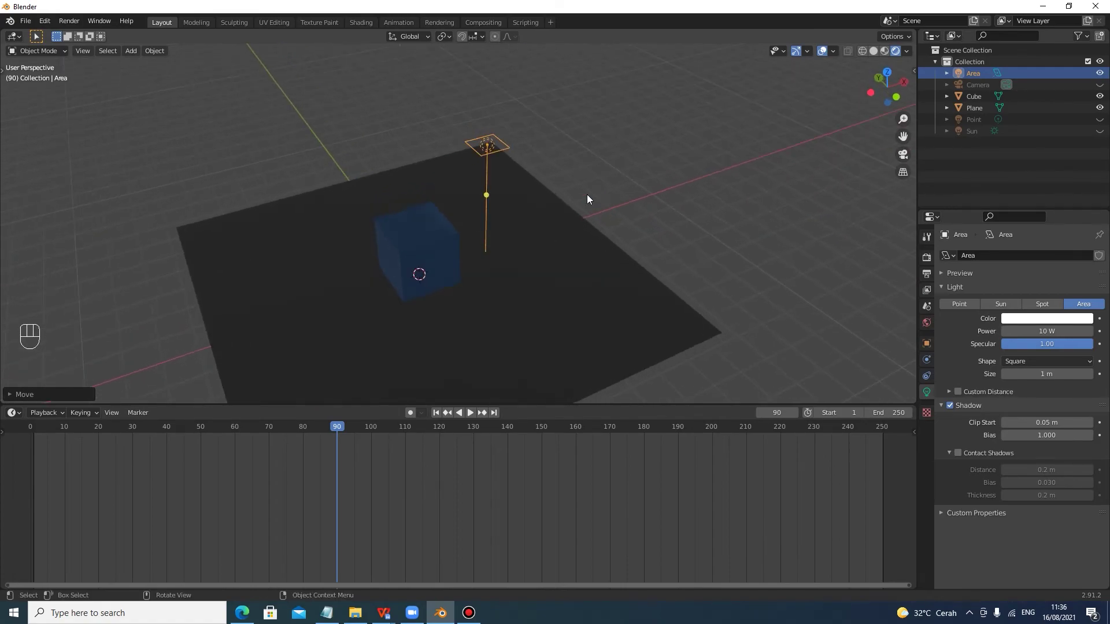
drag(486, 190, 461, 202)
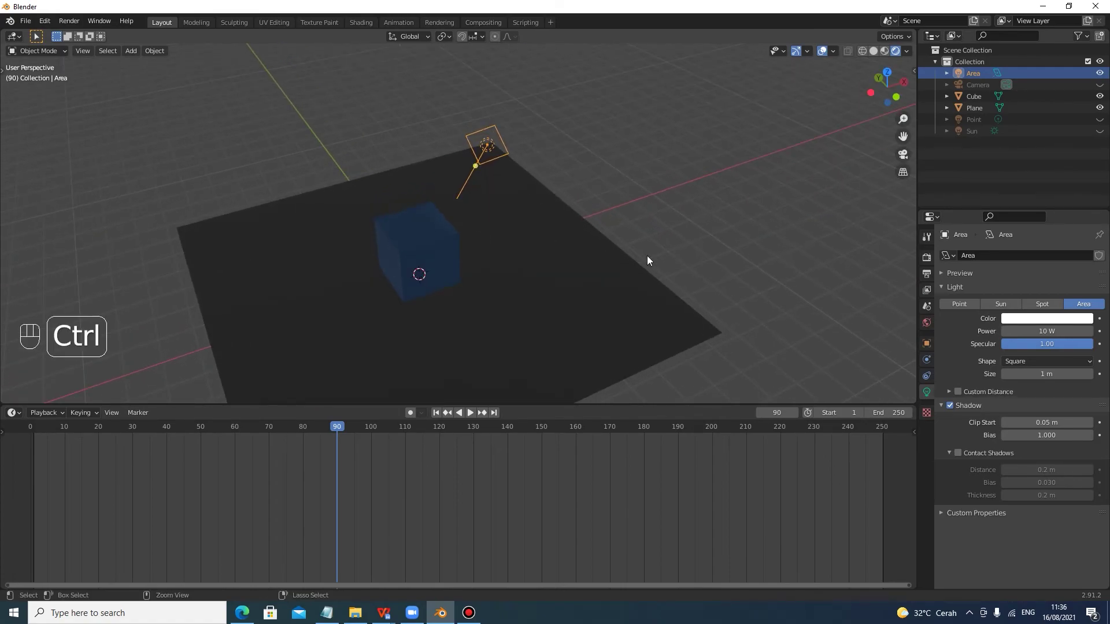
key(ctrl+z)
drag(599, 222, 662, 190)
key(n)
drag(723, 144, 651, 144)
middle_click(665, 157)
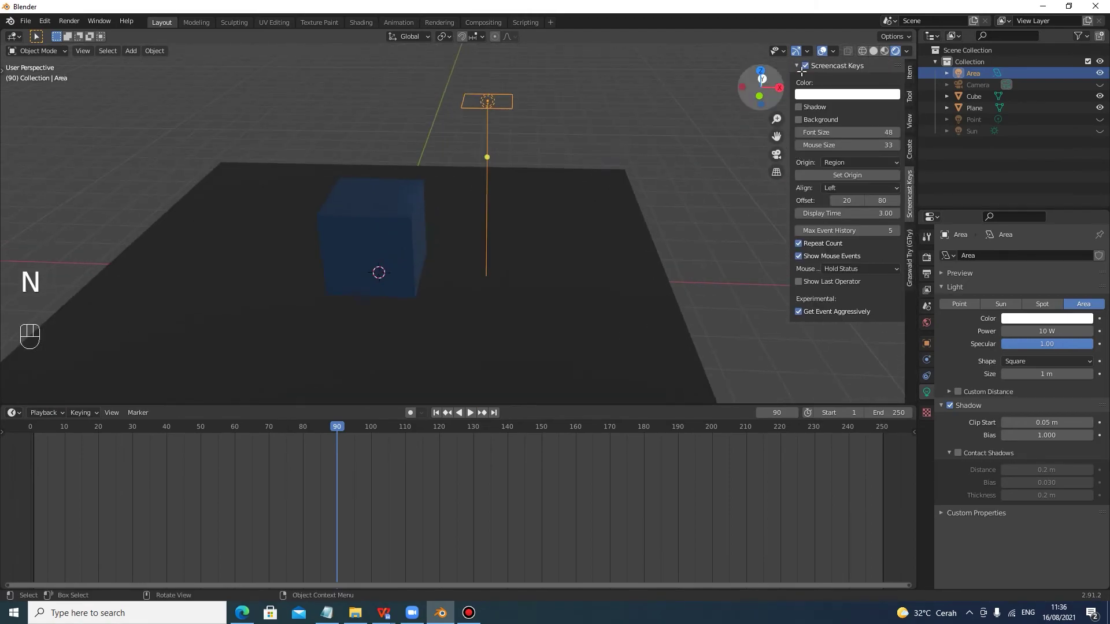
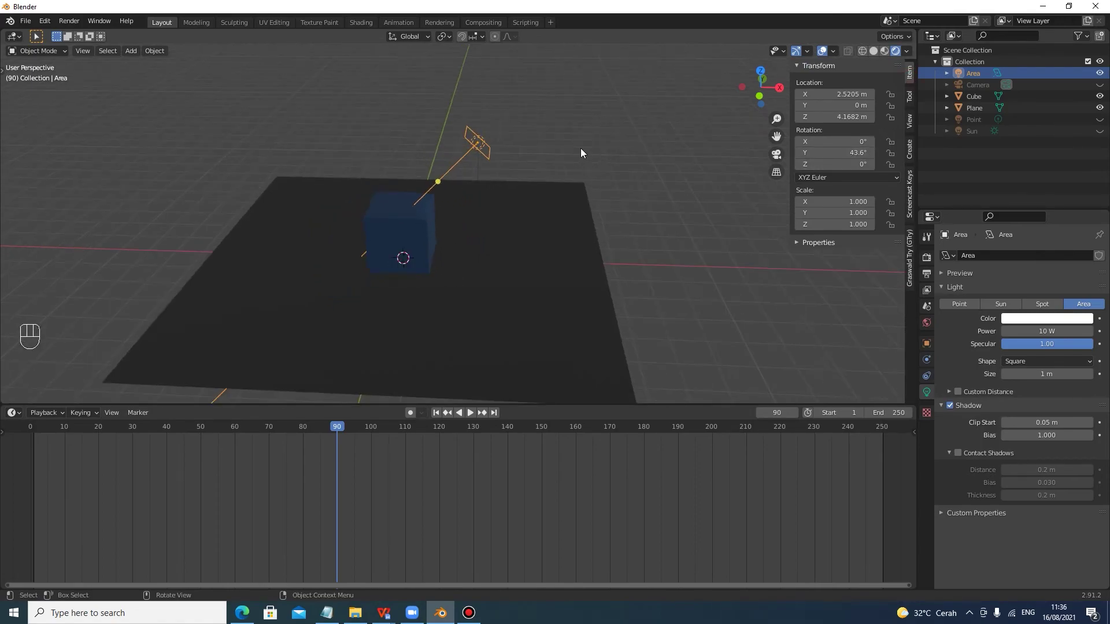
Scale the area light larger and set it to 500 W with a 0.7 m size
key(d)
click(484, 147)
key(s)
click(519, 167)
drag(528, 159, 582, 134)
middle_click(583, 134)
drag(483, 136, 496, 125)
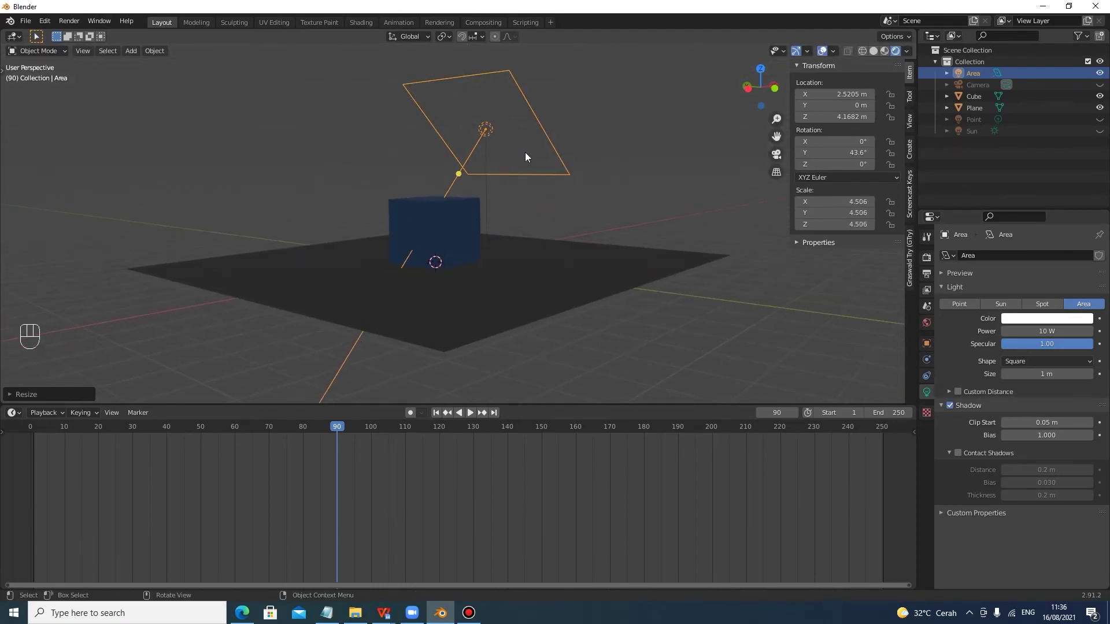
drag(574, 156, 526, 164)
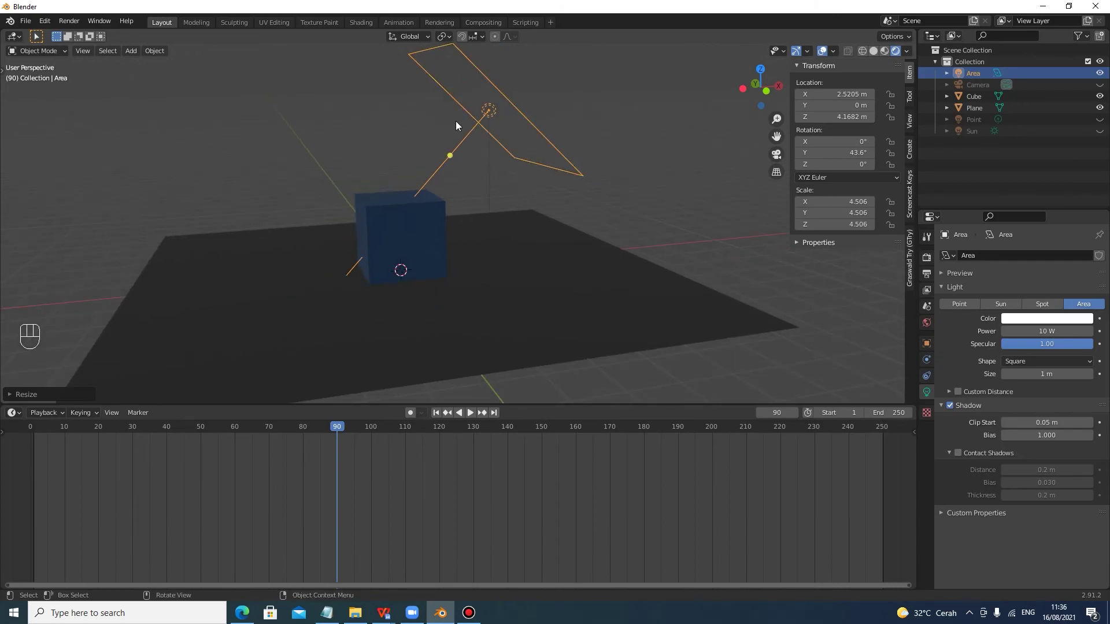
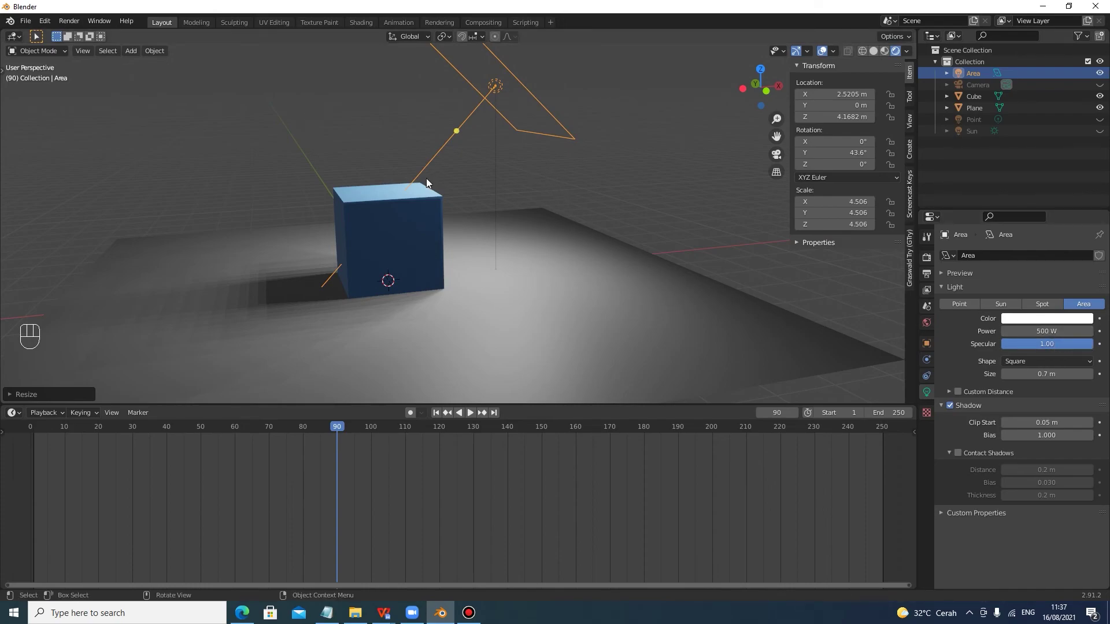
Fine-tune the area light's rotation so it tilts toward the cube from one side
drag(434, 173, 474, 172)
drag(456, 173, 449, 174)
drag(543, 156, 440, 150)
drag(541, 154, 624, 149)
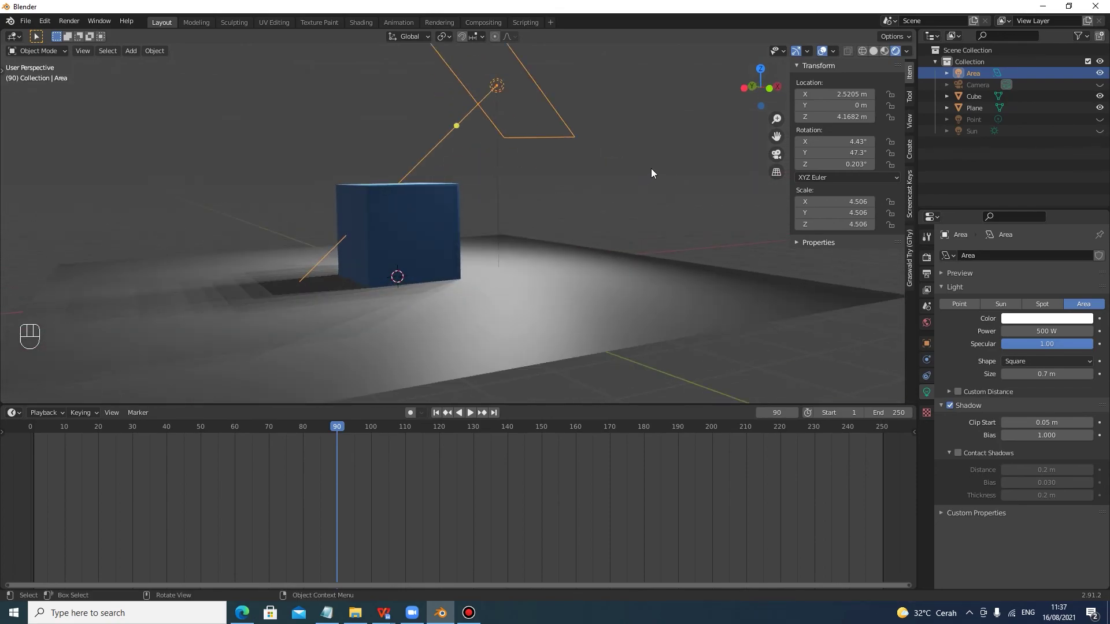
drag(647, 171, 605, 173)
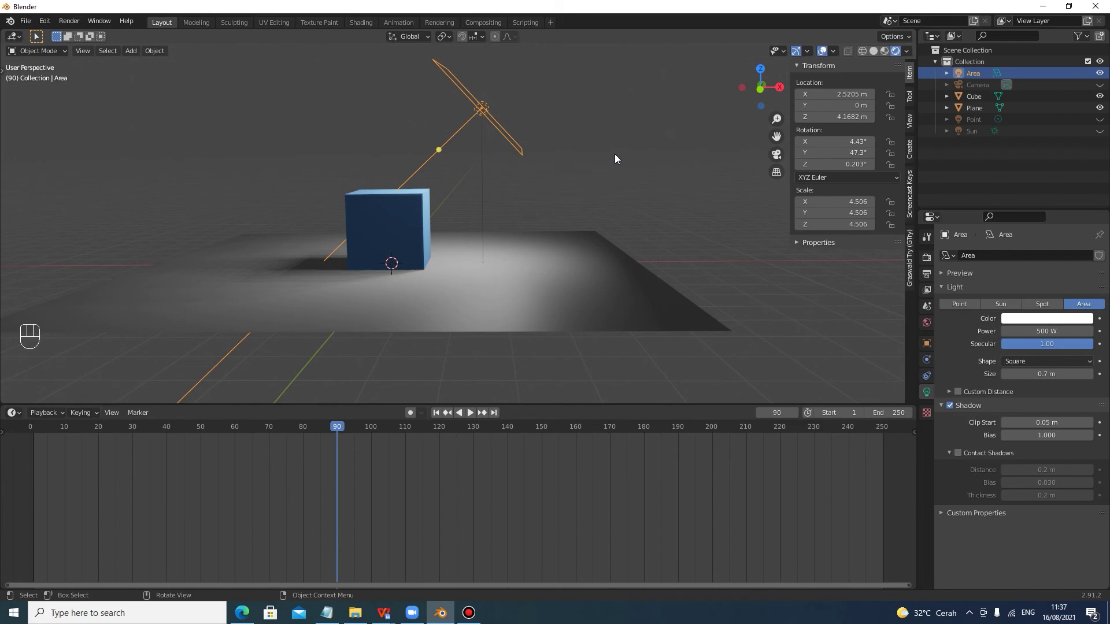
drag(619, 157, 620, 217)
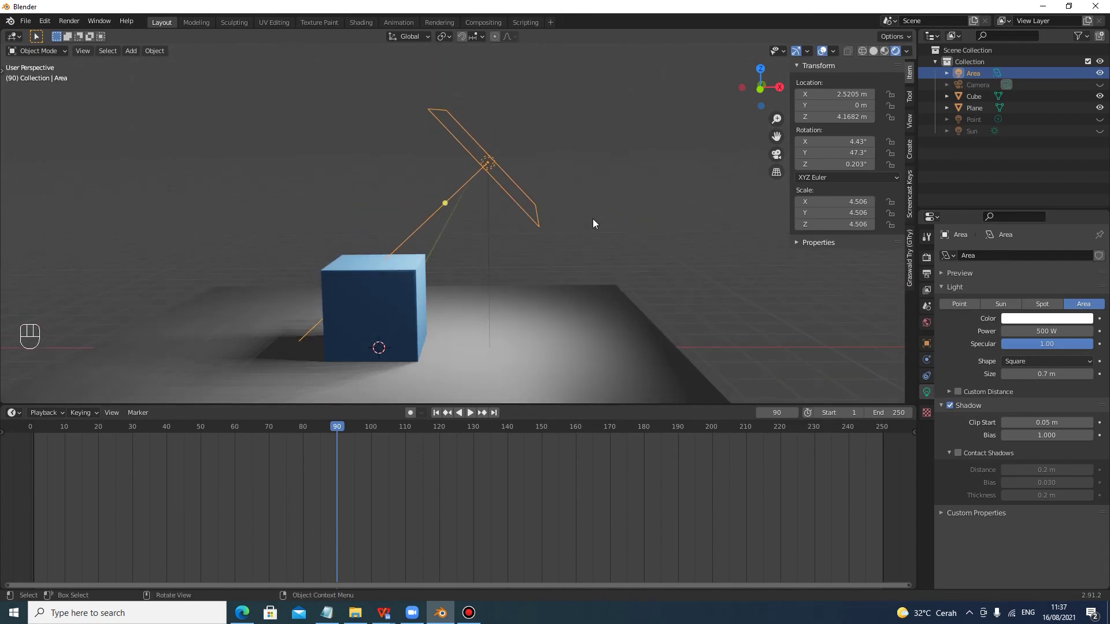
Shift the area light along X, insert a location keyframe at frame 90 and undo stray edits
key(g)
key(x)
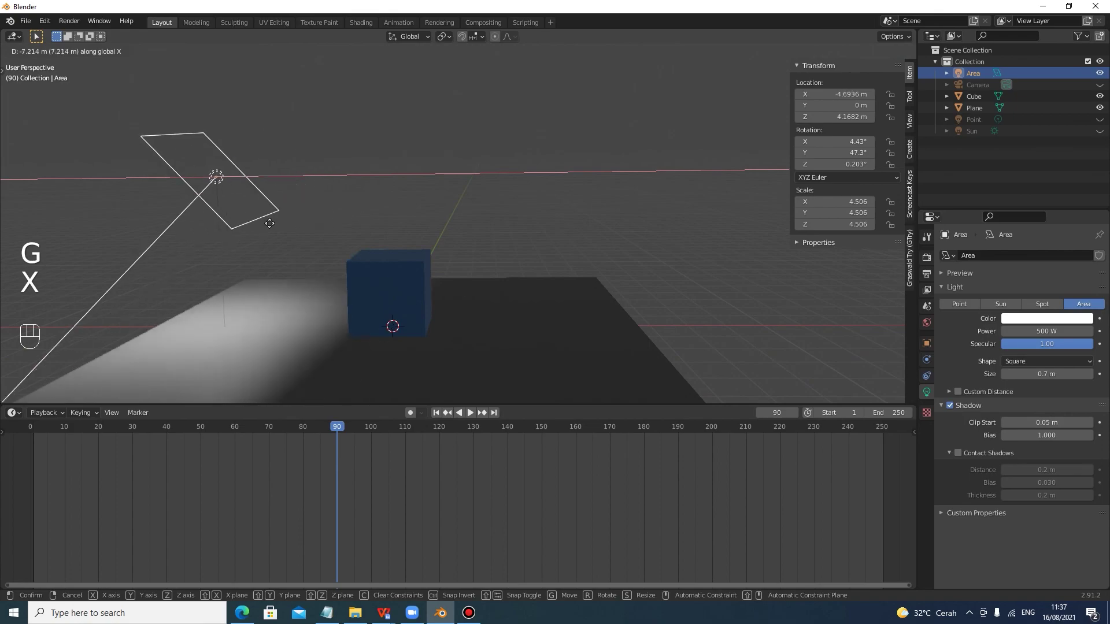
click(625, 250)
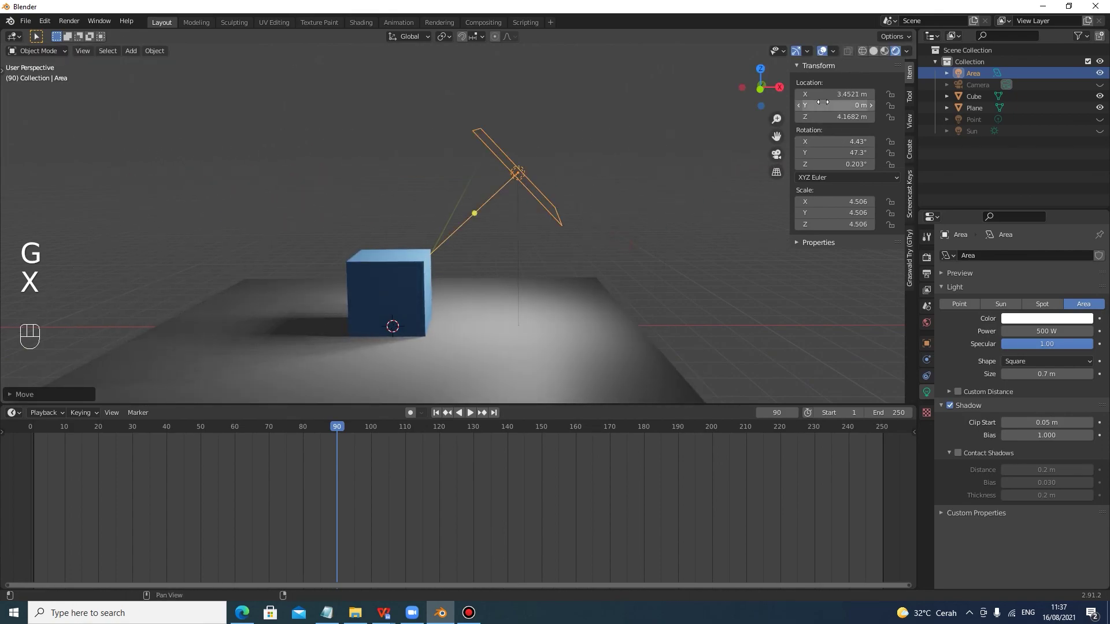
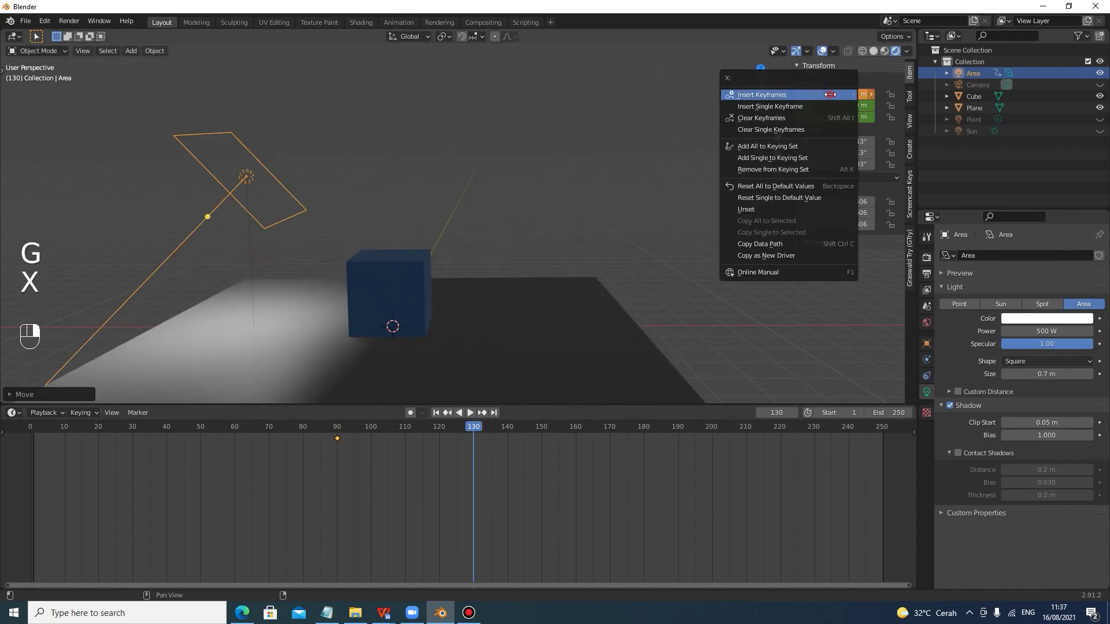
click(478, 427)
key(space)
key(ctrl+space)
key(ctrl+z)
key(ctrl+z)
key(ctrl+z)
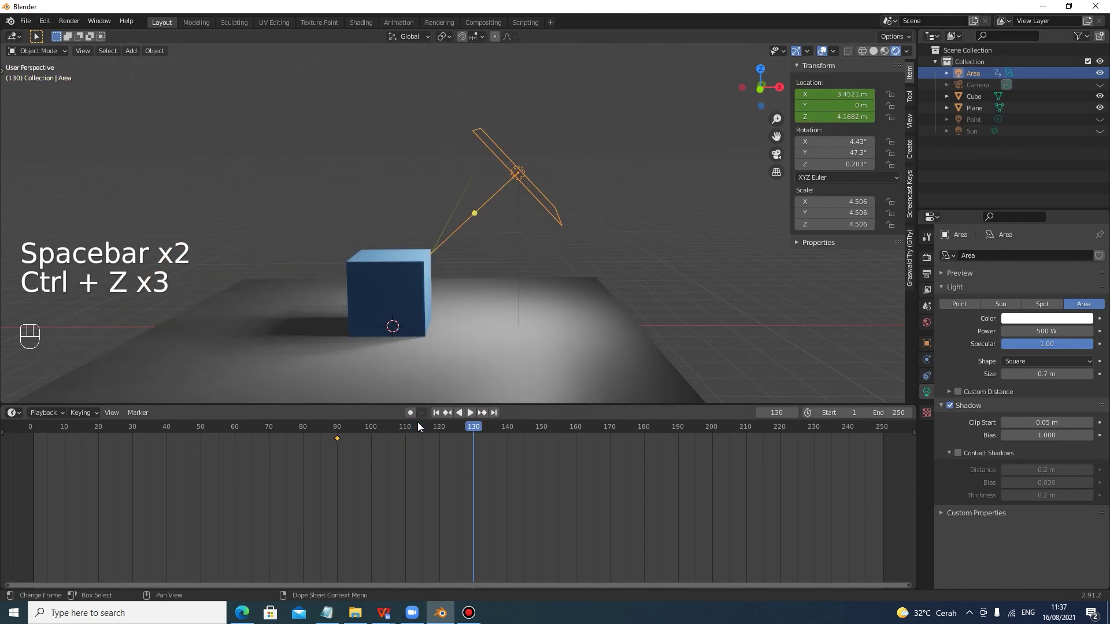
Insert the area light's second location keyframe at frame 130 and remove the stray key
click(339, 443)
click(341, 441)
key(Delete)
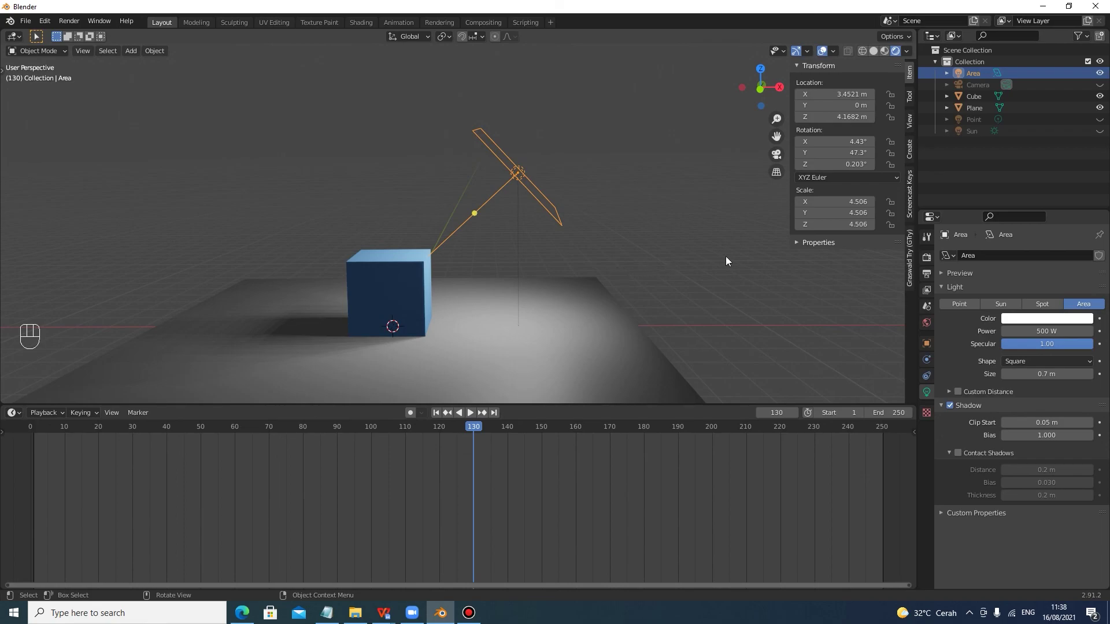
drag(582, 235, 593, 251)
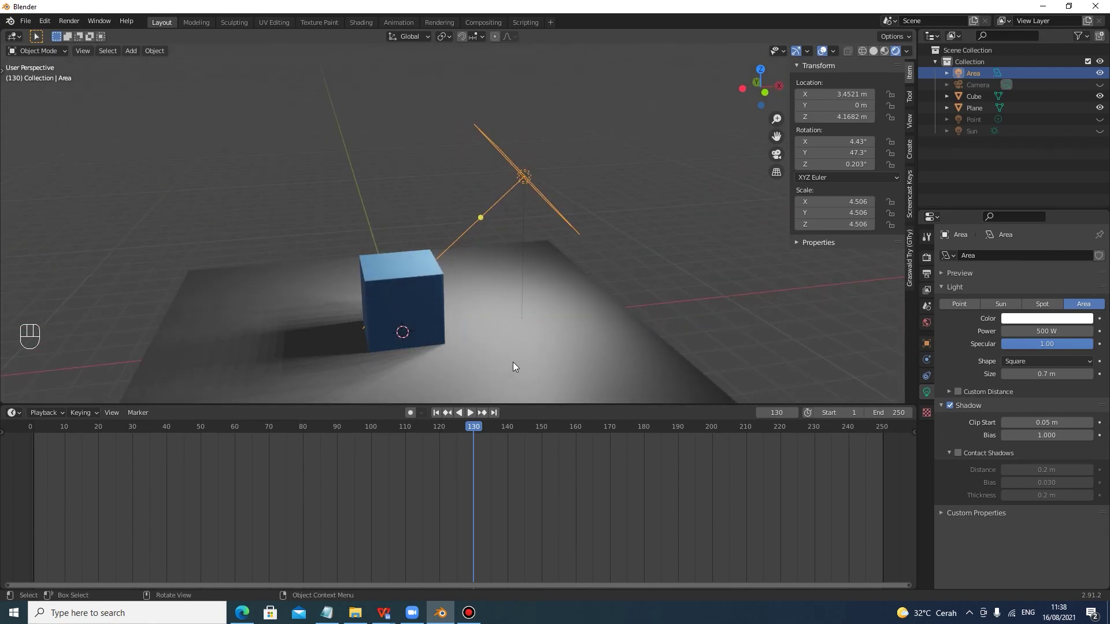